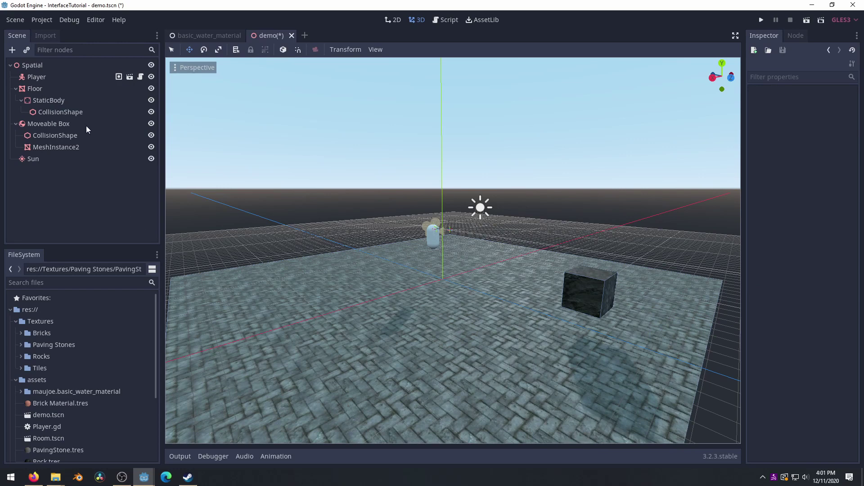
Step: Add a MeshInstance child under the root Spatial and give it a new CubeMesh
right_click(34, 71)
left_click(56, 79)
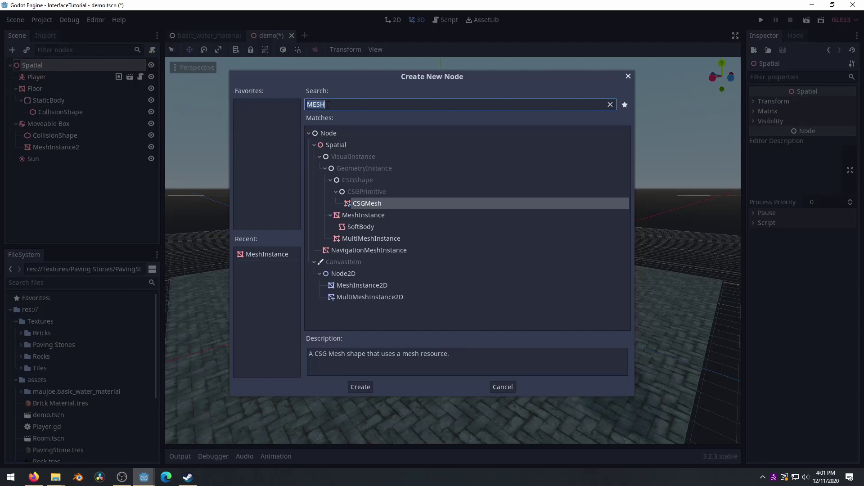
type("mesh")
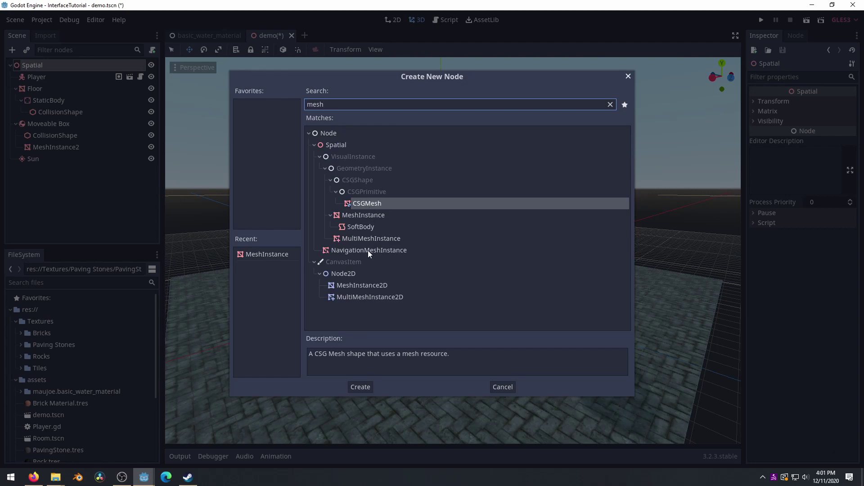
double_click(365, 220)
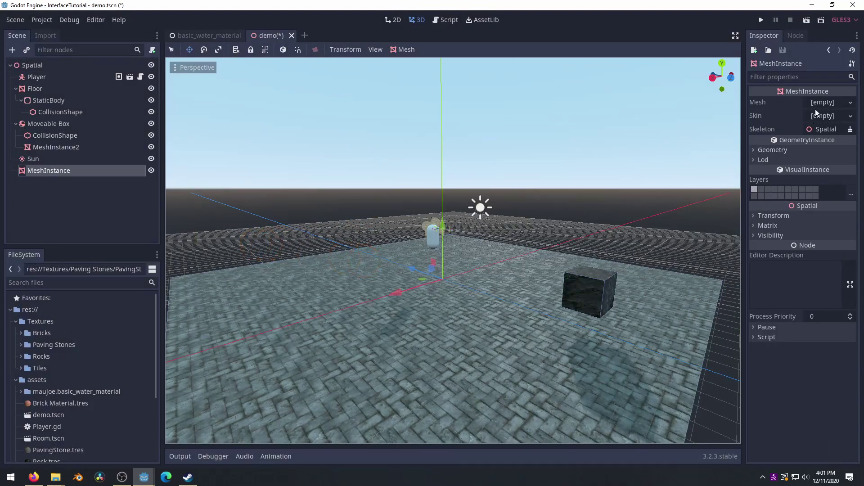
left_click(822, 105)
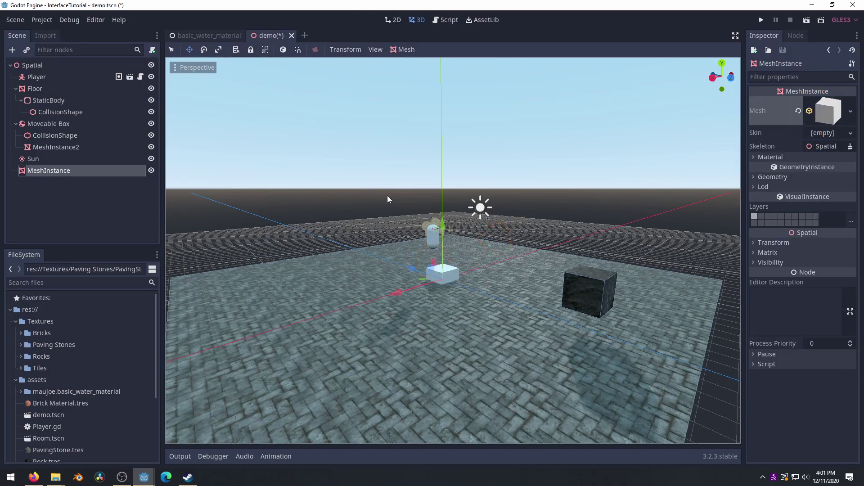
Step: Scale the cube taller and wider into a wall panel and move it into place
key("e")
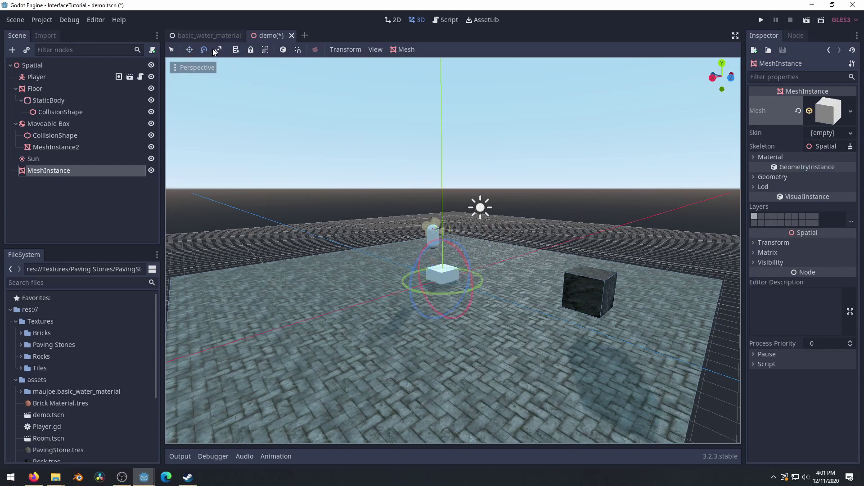
key("r")
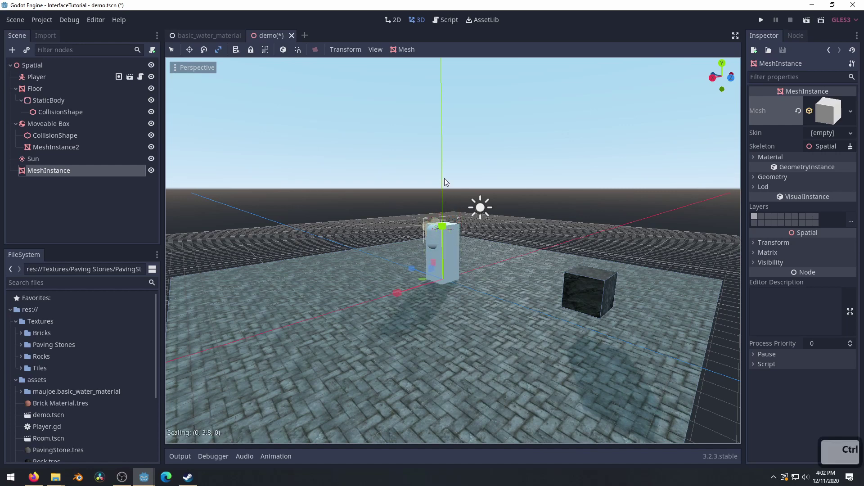
left_click(448, 179)
type("we")
key("s")
key("a")
left_click(467, 260)
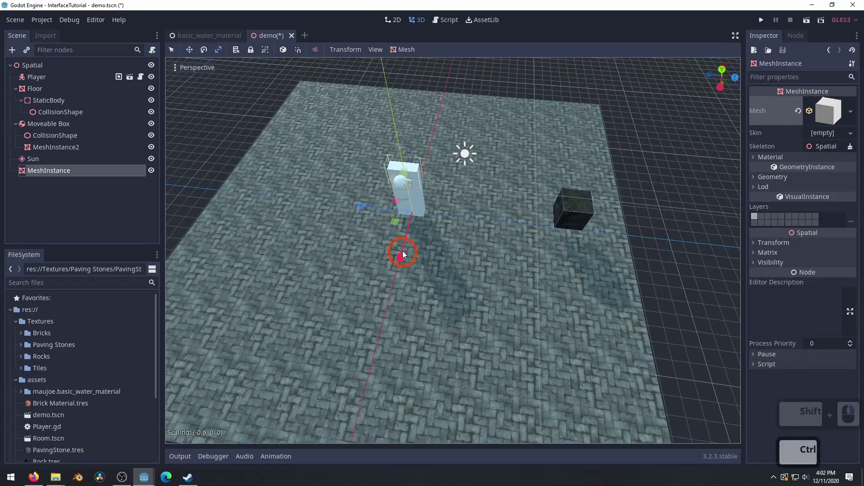
left_click(406, 251)
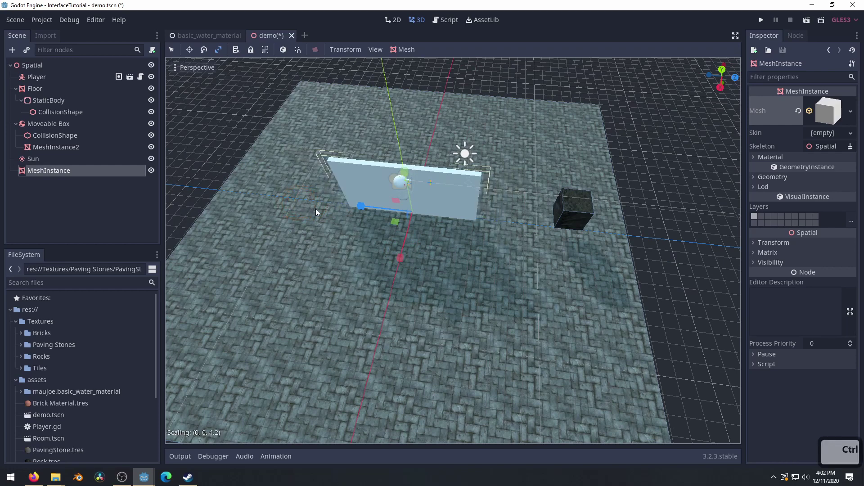
left_click(321, 213)
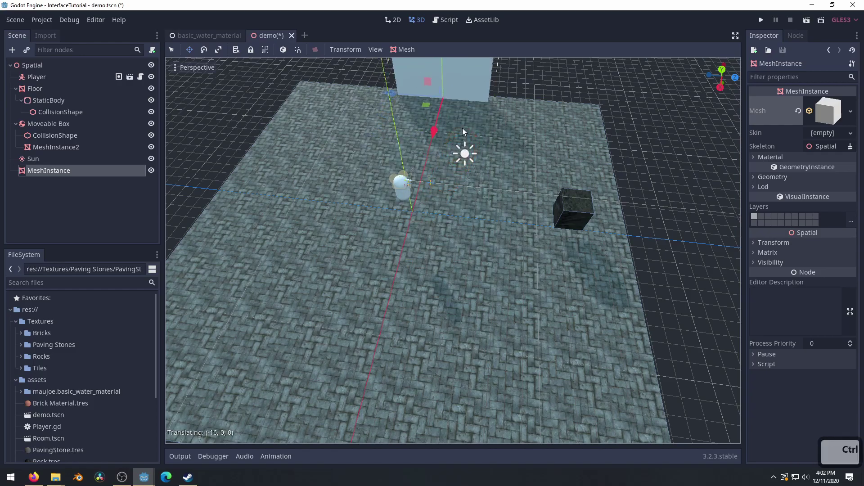
left_click(465, 132)
Step: Duplicate the wall as MeshInstance2, raise it onto the floor and make it thinner
key("w")
key("ctrl+d")
key("ctrl+d")
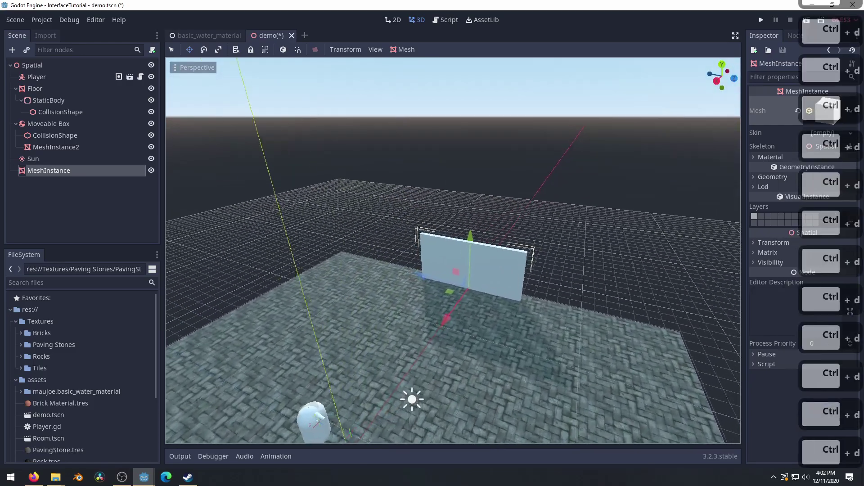
right_click(514, 228)
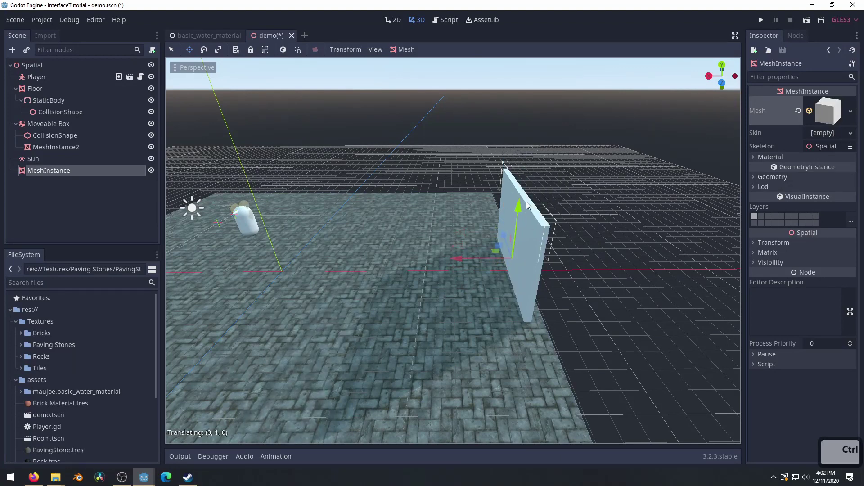
left_click(528, 209)
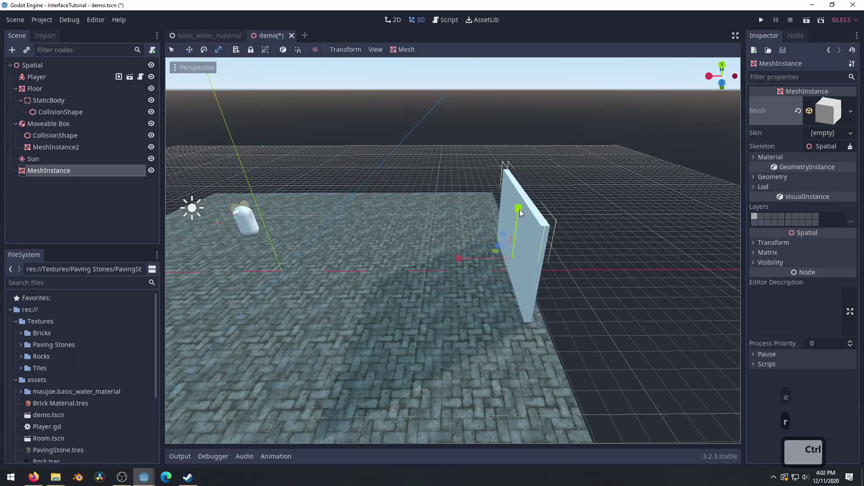
left_click(519, 226)
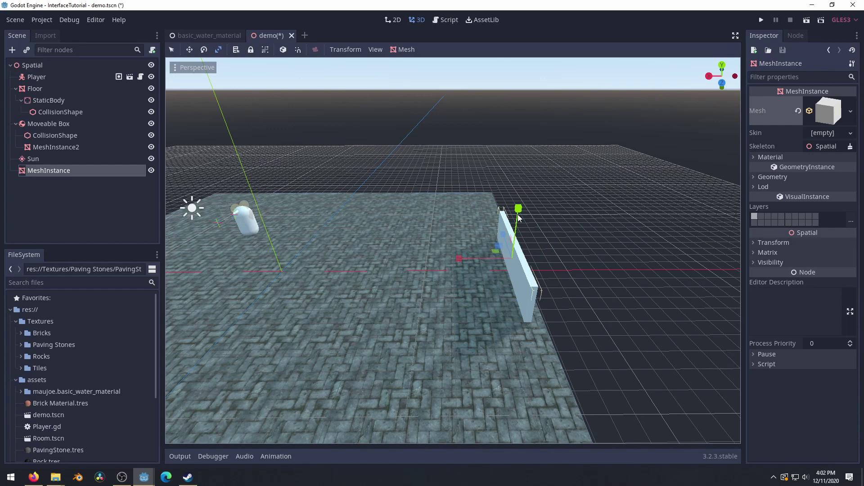
left_click(522, 200)
key("q")
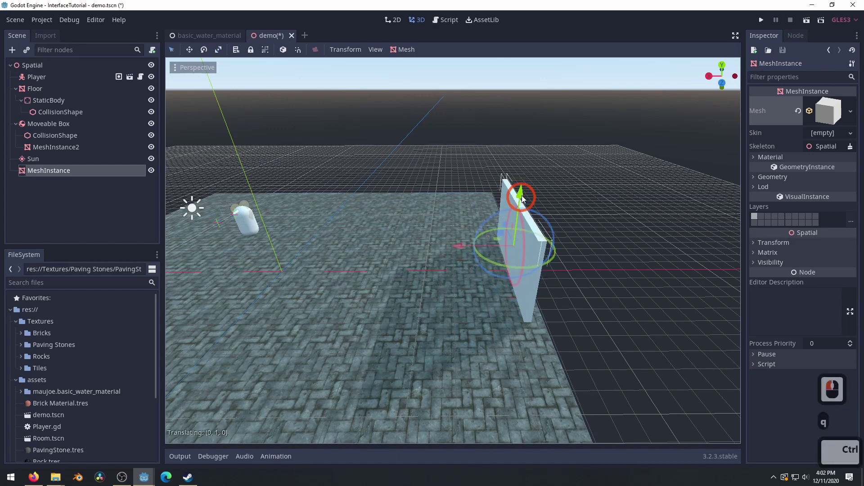
left_click(526, 195)
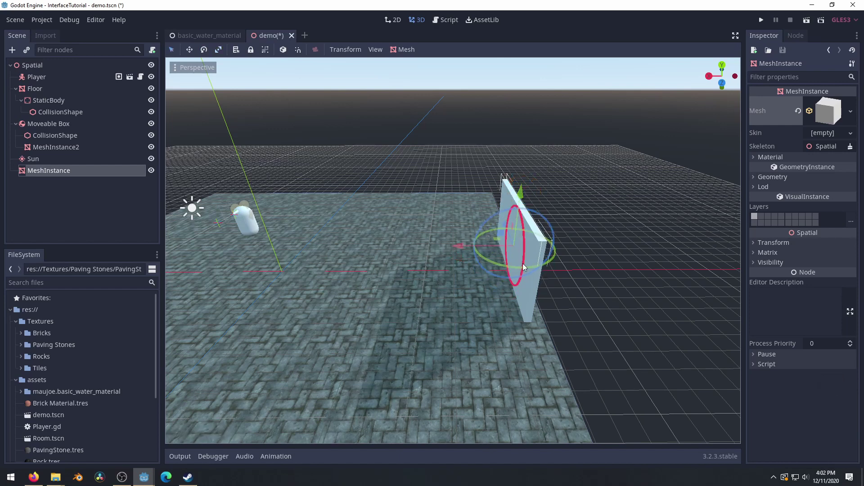
Step: Place a duplicate wall parallel to the first, resize it, then duplicate it again as MeshInstance3
key("ctrl+d")
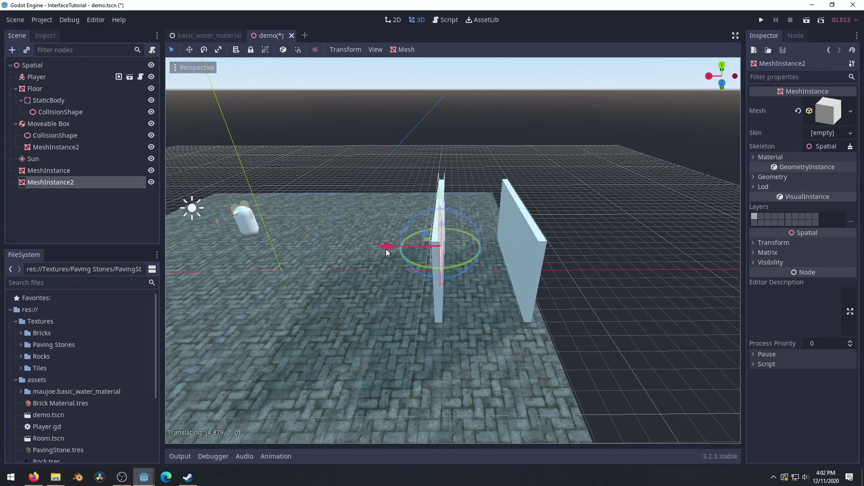
left_click(379, 254)
type("aw")
key("shift+e")
right_click(437, 302)
type("er")
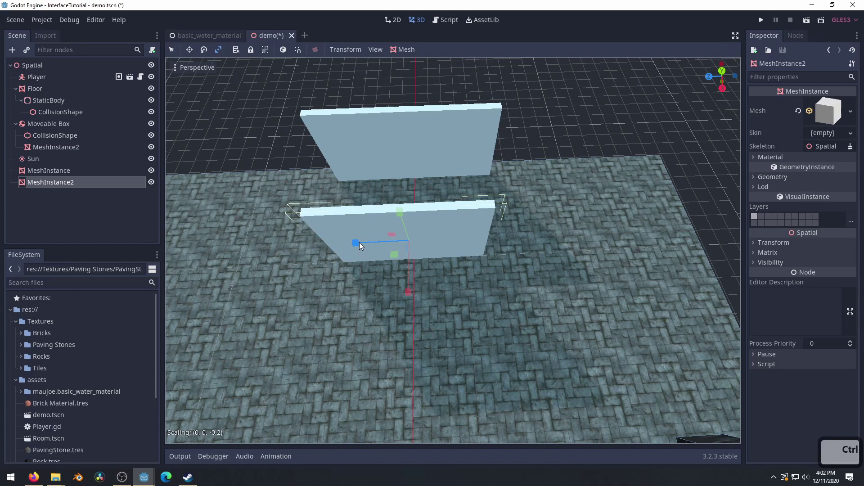
left_click(362, 245)
type("w")
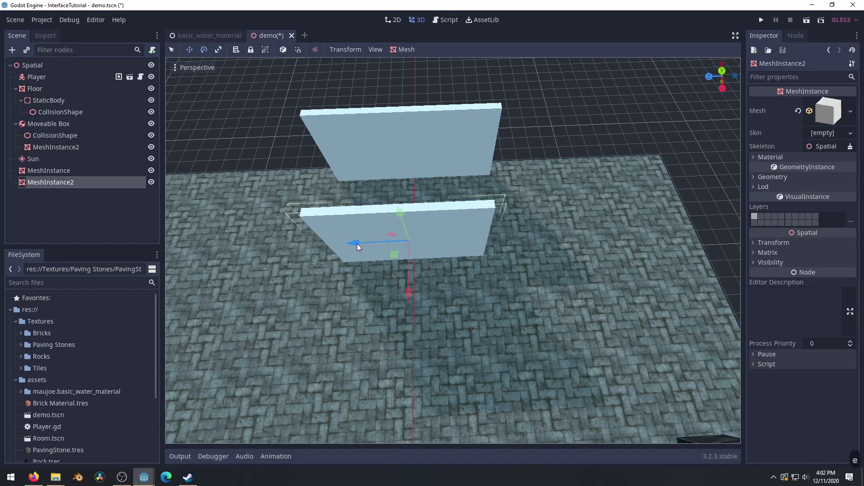
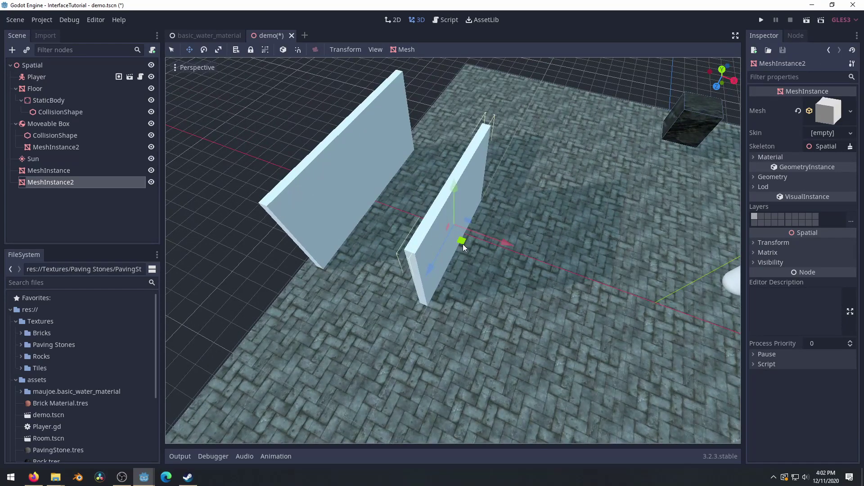
key("ctrl+d")
Step: Rotate MeshInstance3 crosswise and move it to close one end of the room
key("e")
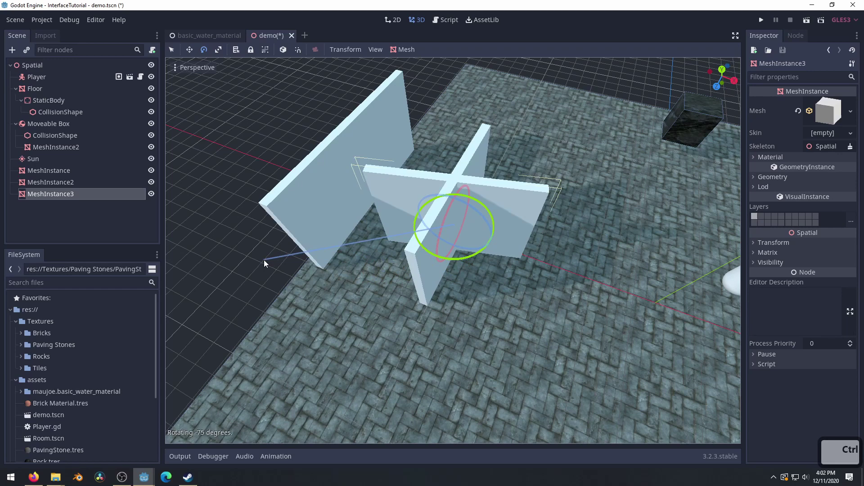
left_click(239, 231)
type("e")
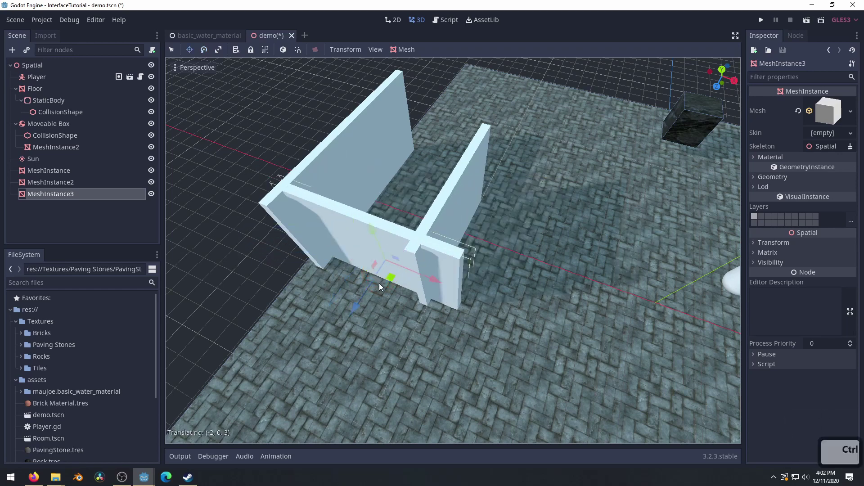
left_click(369, 291)
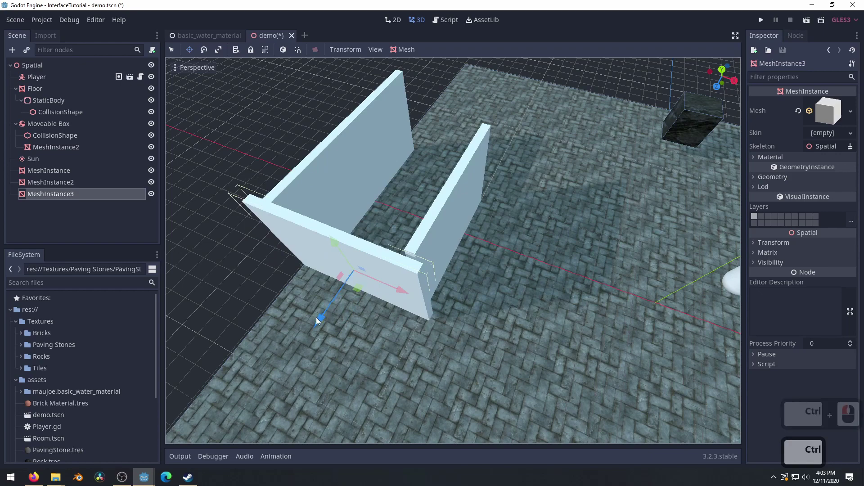
left_click(460, 225)
left_click(450, 225)
key("q")
left_click(452, 224)
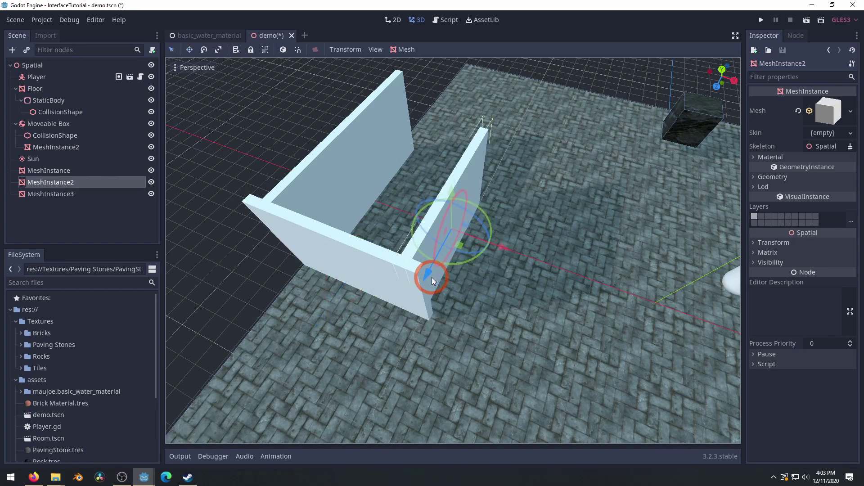
Step: Duplicate the wall, place and resize the copy, and duplicate once more for the last side
key("d")
key("d")
key("d")
key("d")
middle_click(431, 281)
left_click(431, 281)
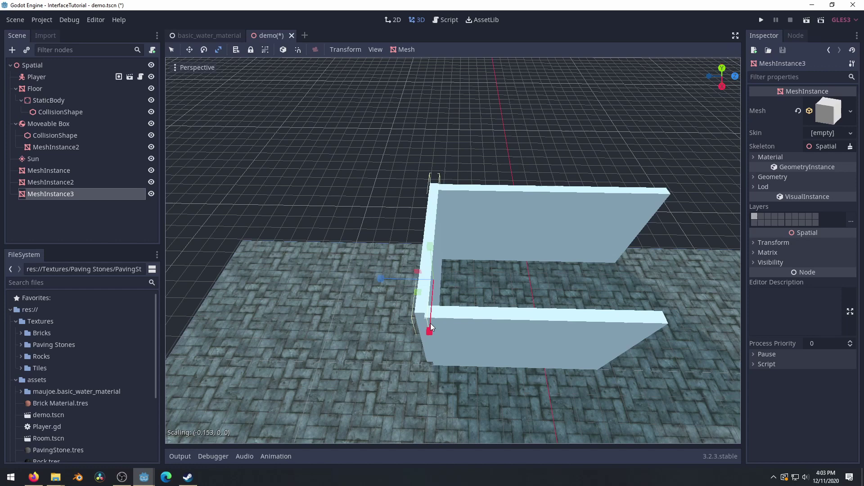
left_click(437, 326)
type("ddd")
key("d")
middle_click(528, 311)
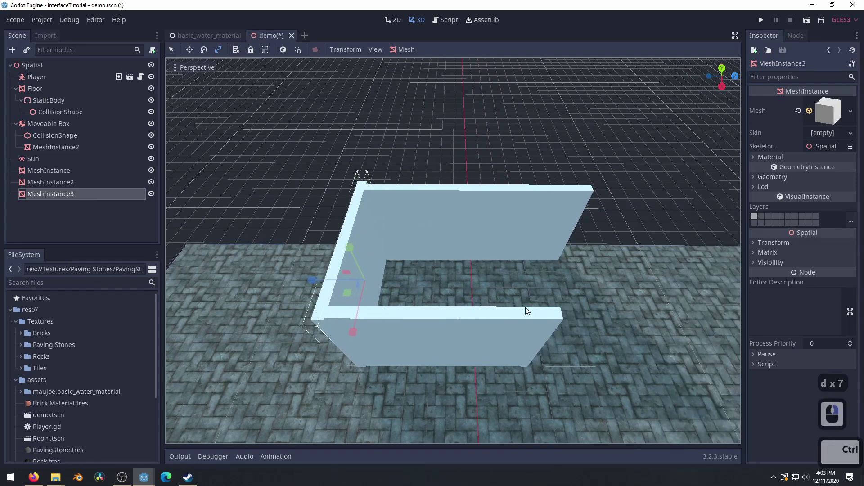
key("ctrl+d")
type("rw")
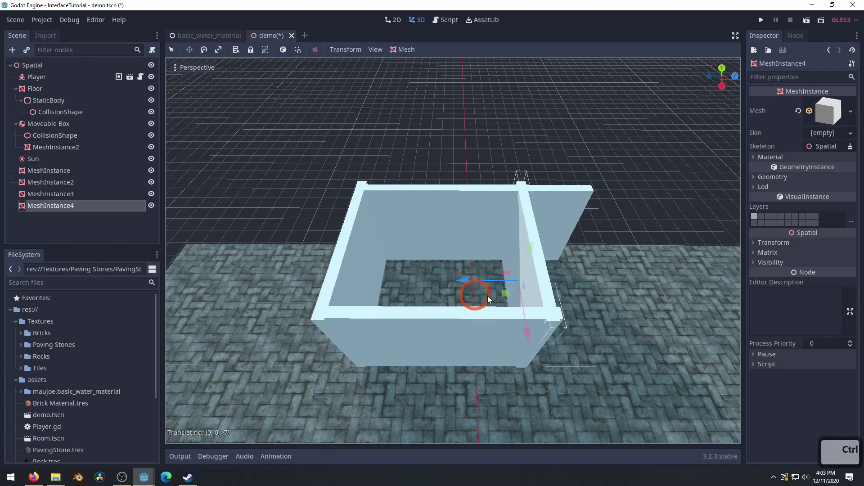
Step: Settle the fourth wall's position and orbit toward the wall corner
left_click(541, 306)
type("d")
type("q")
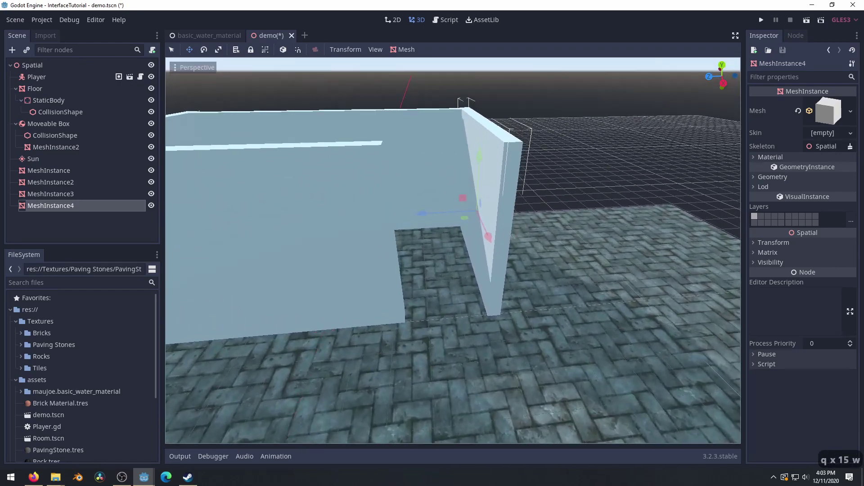
key("e")
key("s")
type("q x 15 w x 6 es")
middle_click(551, 308)
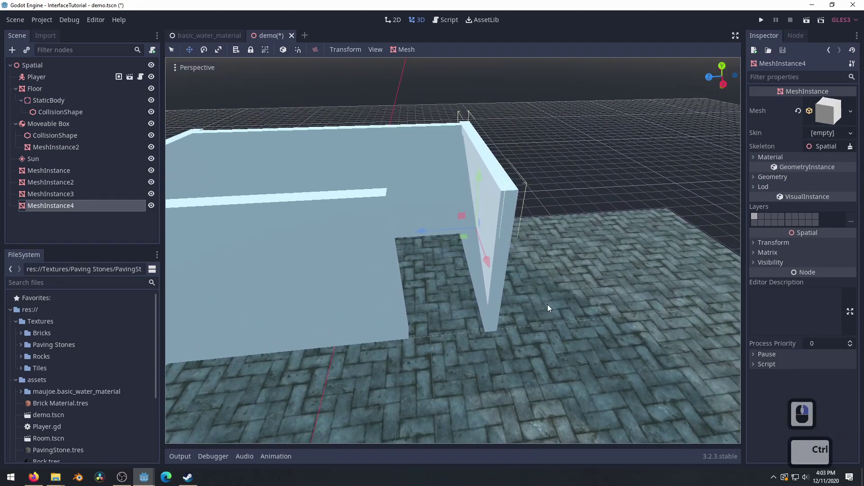
left_click(388, 179)
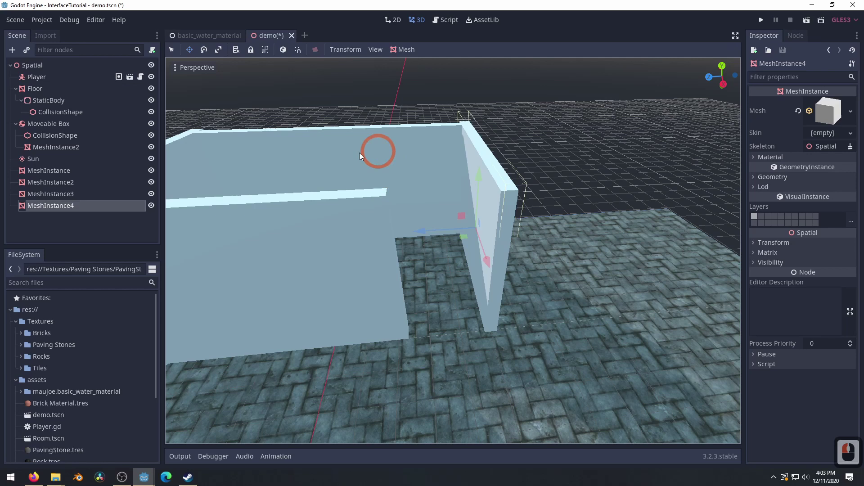
key("q")
Step: Duplicate the long front wall as MeshInstance5 and place the copy above it
left_click(348, 158)
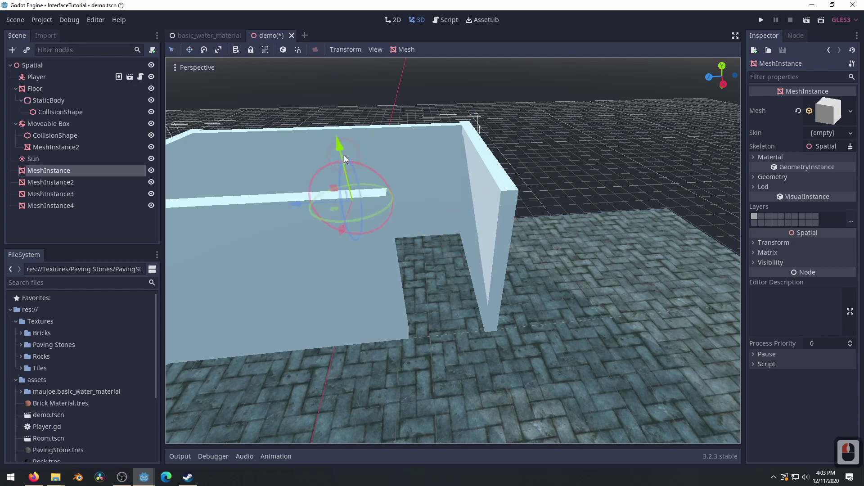
key("ctrl+d")
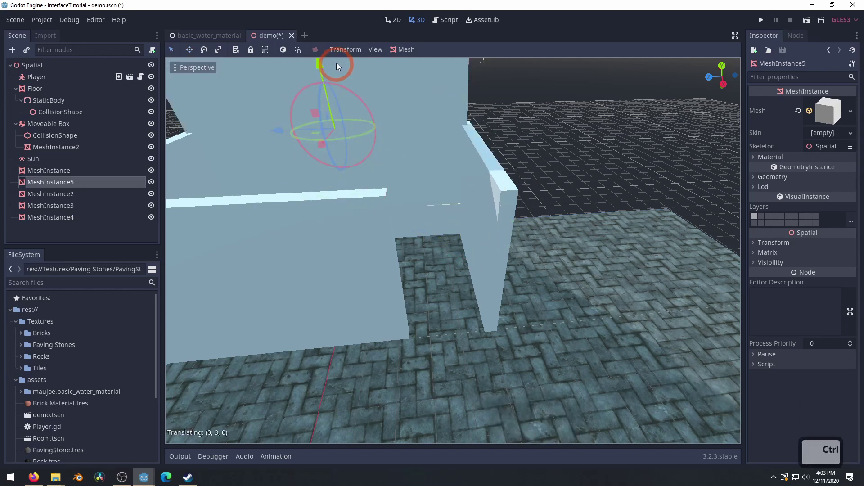
left_click(346, 5)
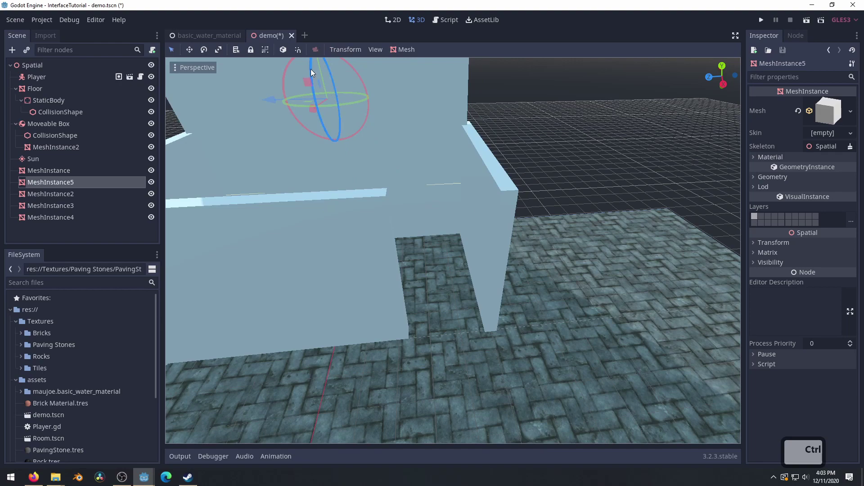
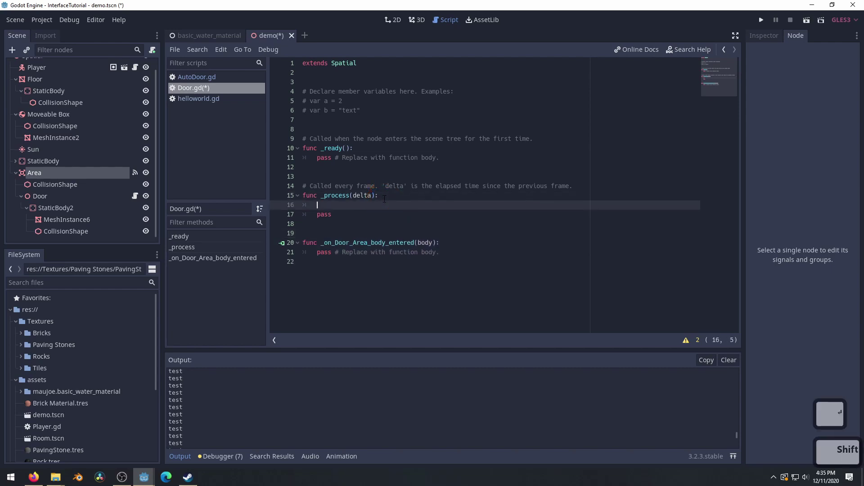
Step: Accept the body-entered handler name and write print("we got in there bb") inside it
type("_")
key("Return")
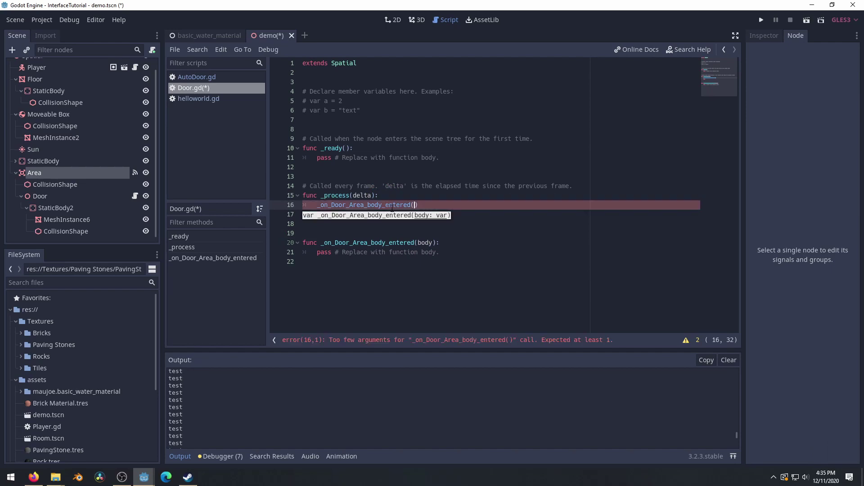
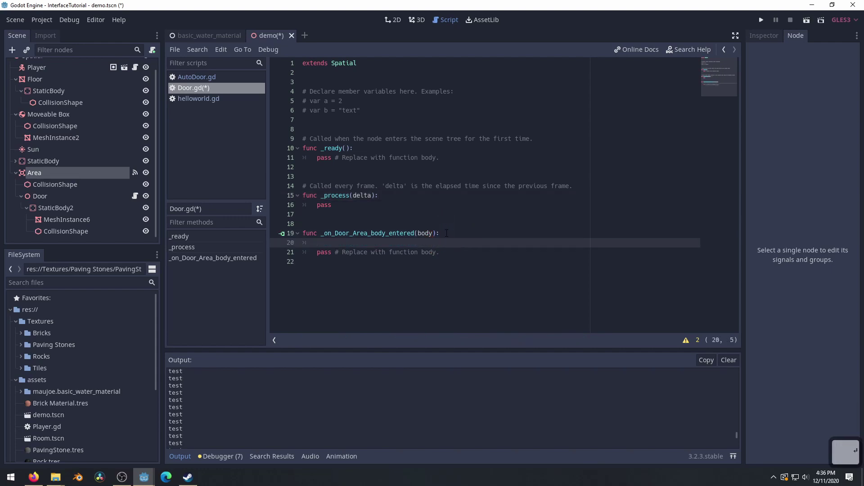
type("pring")
key("BackSpace")
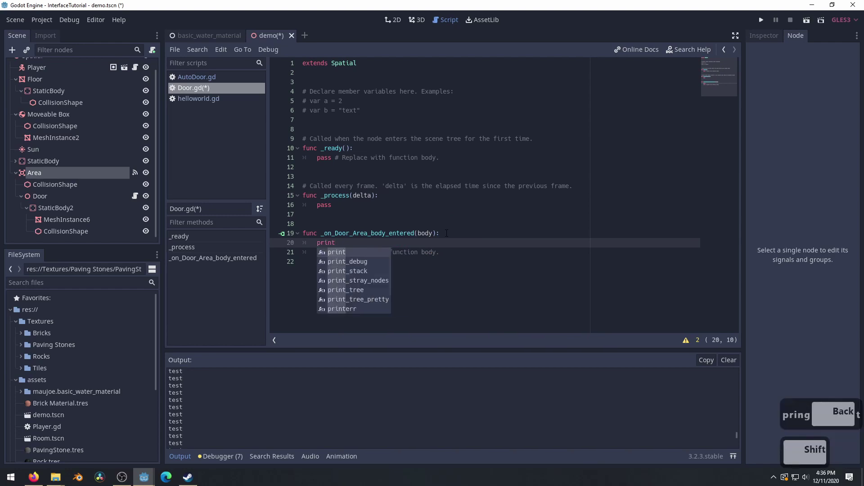
key("BackSpace")
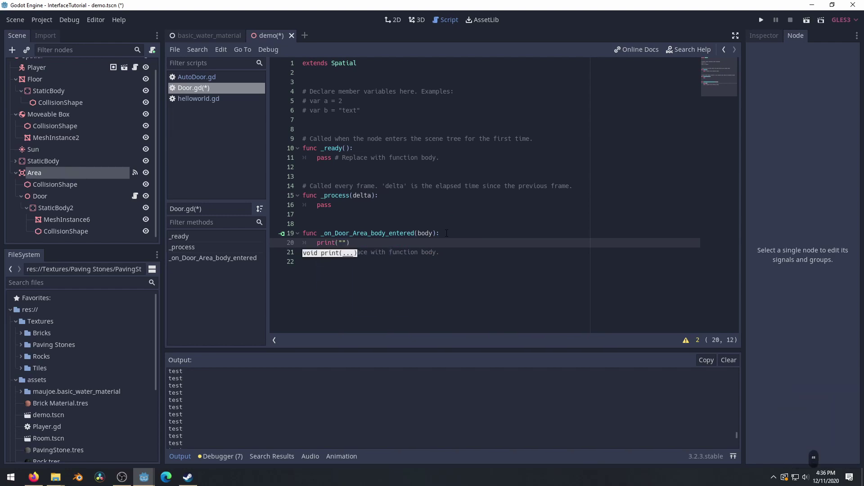
type("we got in there bb")
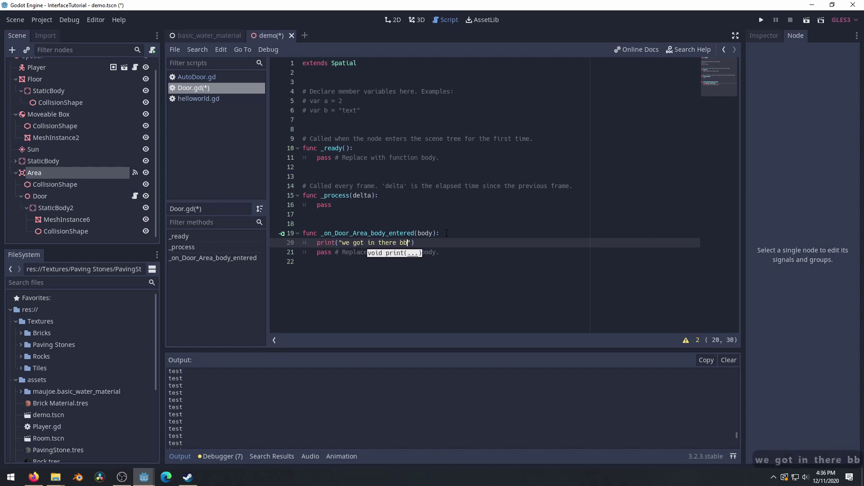
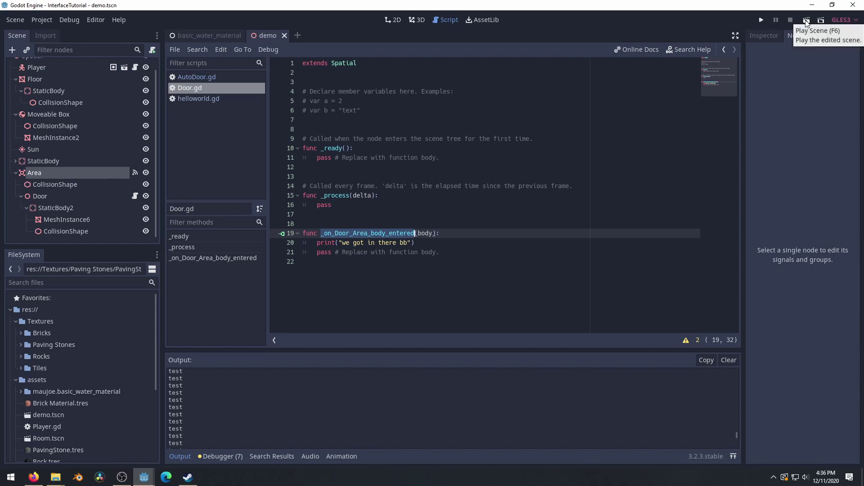
Step: Play the scene, walk the player into the door area to trigger the print, and close the game
left_click(808, 23)
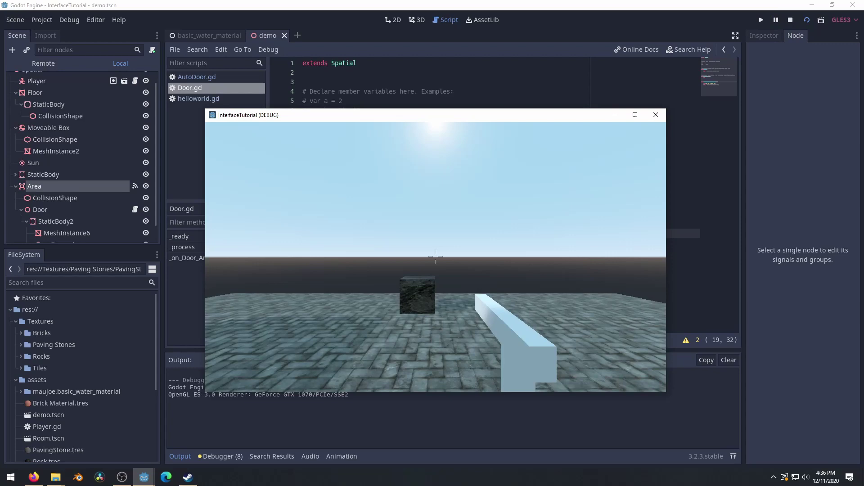
key("w")
key("w")
key("w")
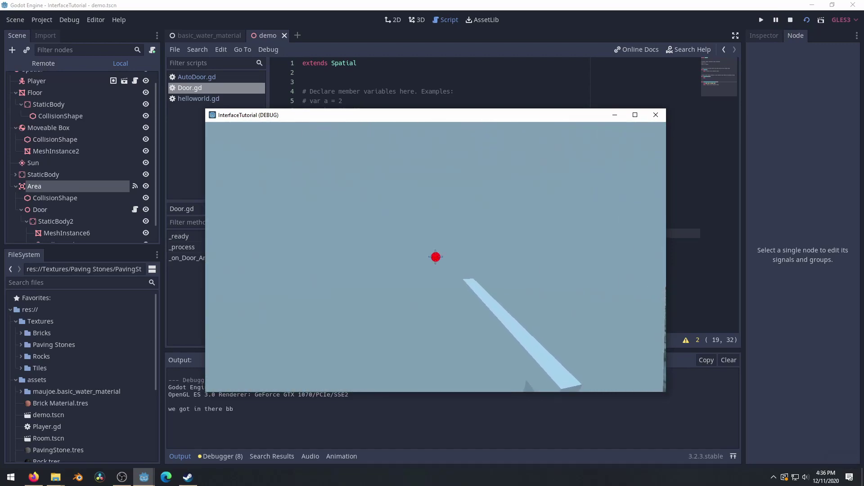
key("s")
key("s")
key("s")
key("alt+F4")
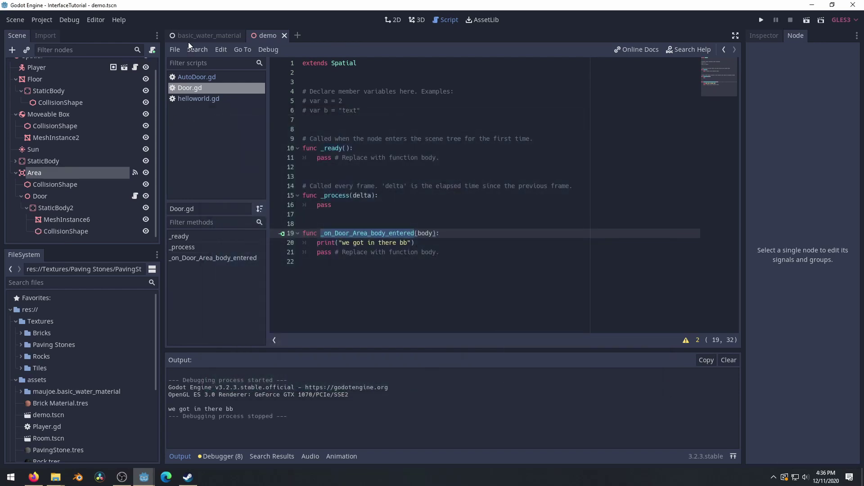
left_click(57, 134)
left_click(57, 141)
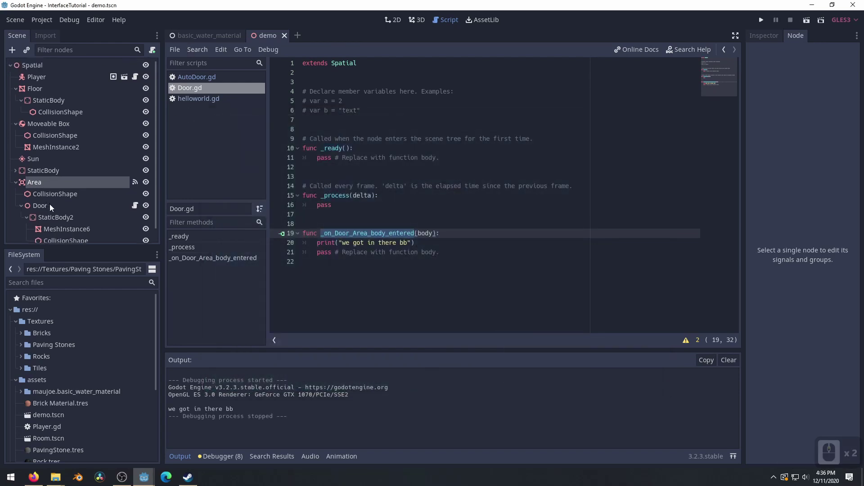
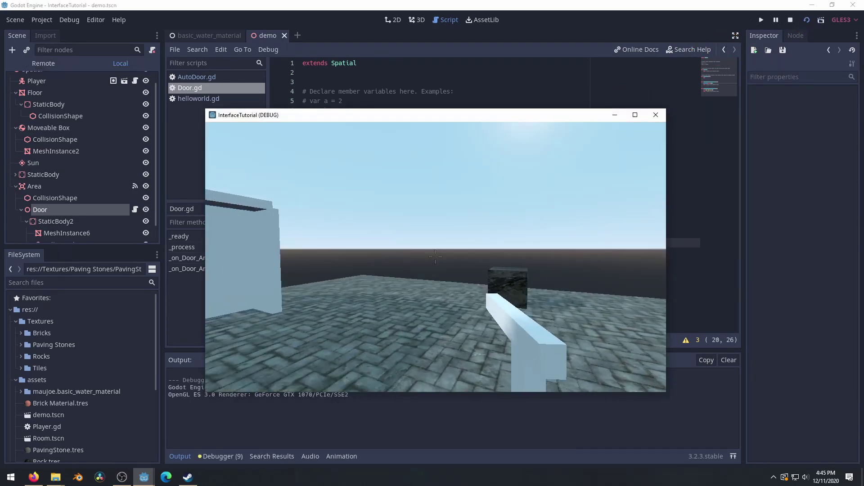
Step: Walk the player out of the door area in the running game, then close it
type("wddd")
key("s")
key("d")
key("d")
key("d")
key("a")
key("a")
key("a")
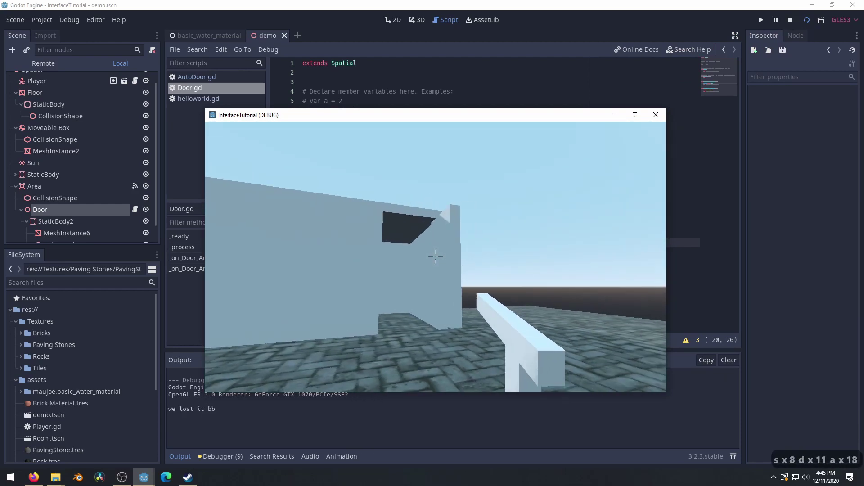
key("a")
key("alt+F4")
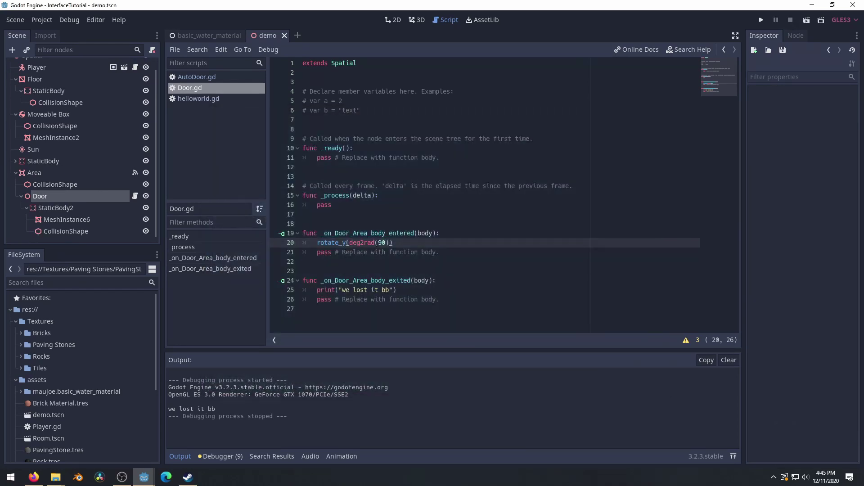
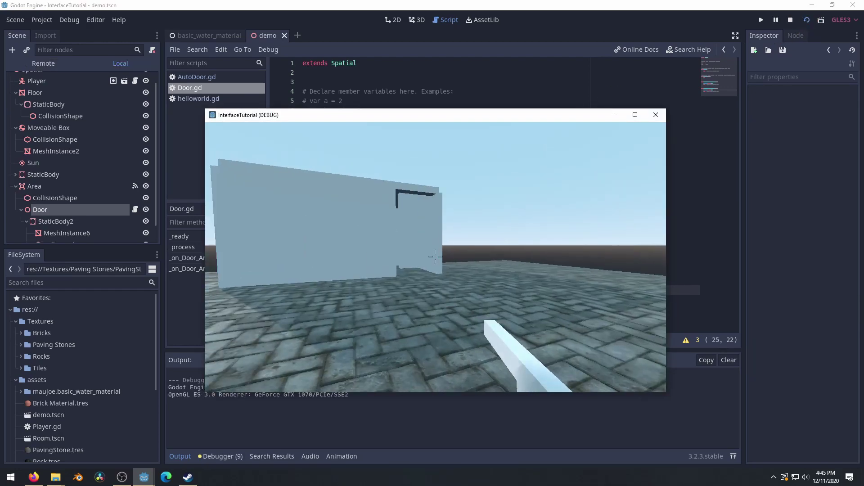
Step: Test the rotate_y door again by walking toward and away from it, then close the game
type("wd")
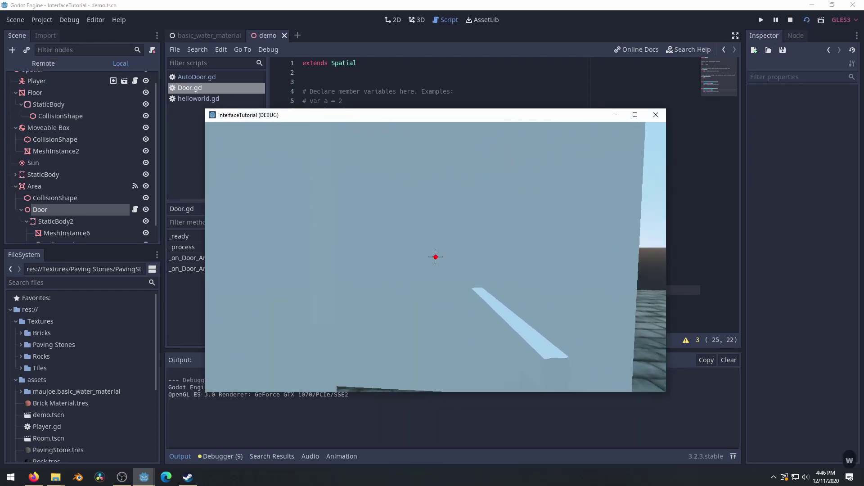
key("s")
key("d")
type("dddwwsww dsdww")
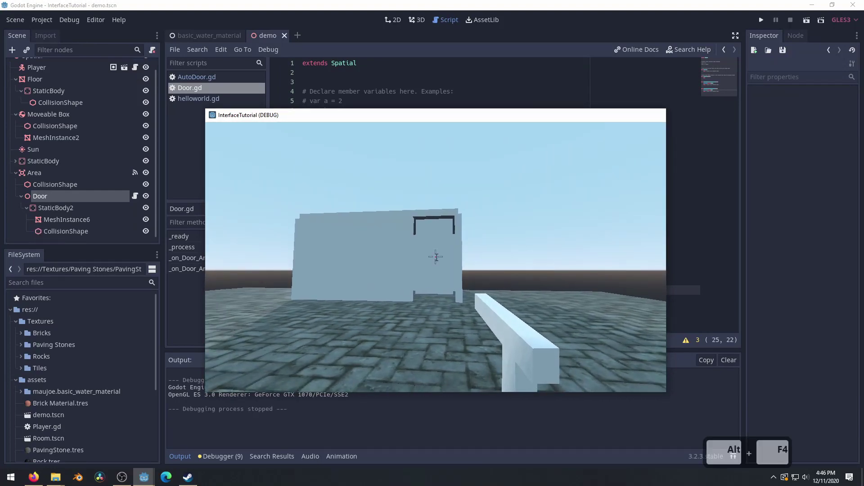
key("alt+F4")
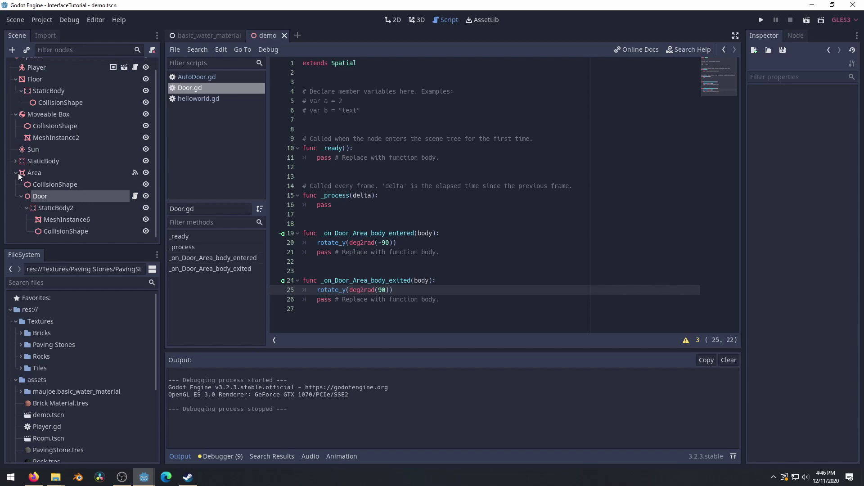
Step: Collapse the Area branch and rename the node to Auto Door
left_click(18, 176)
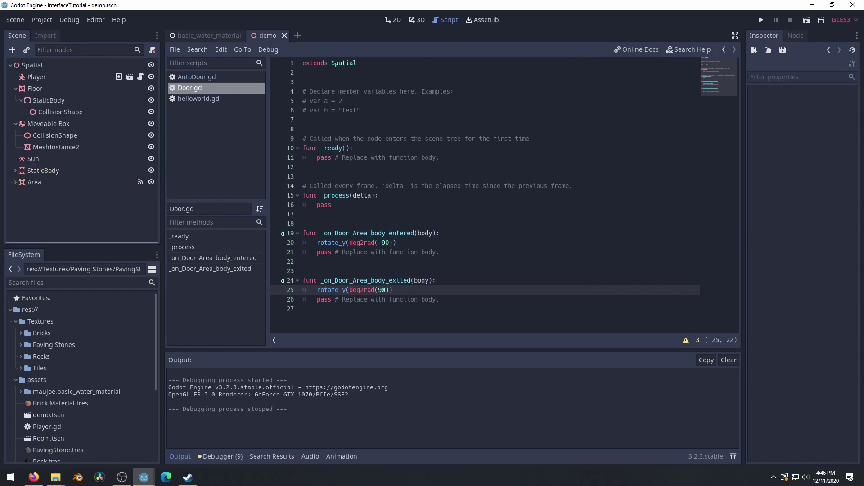
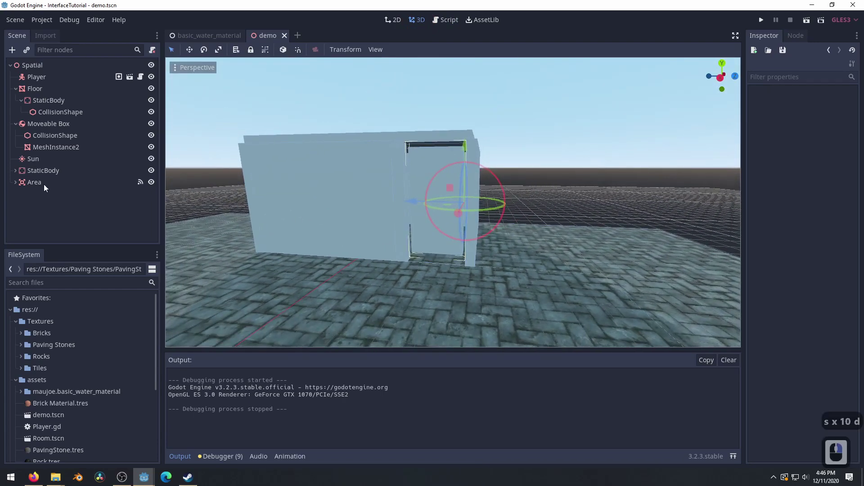
left_click(37, 186)
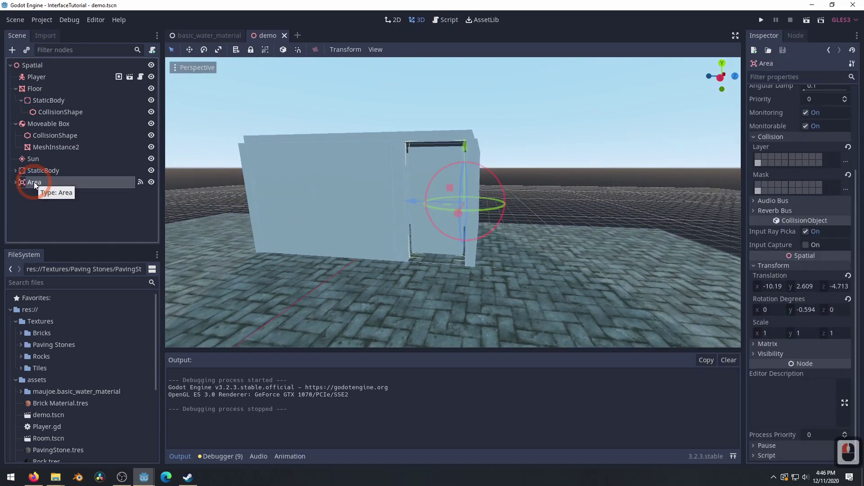
left_click(37, 186)
type("ud")
key("BackSpace")
type("oo")
key("Return")
Step: Save the Auto Door branch as its own scene, Auto Door.tscn
right_click(37, 182)
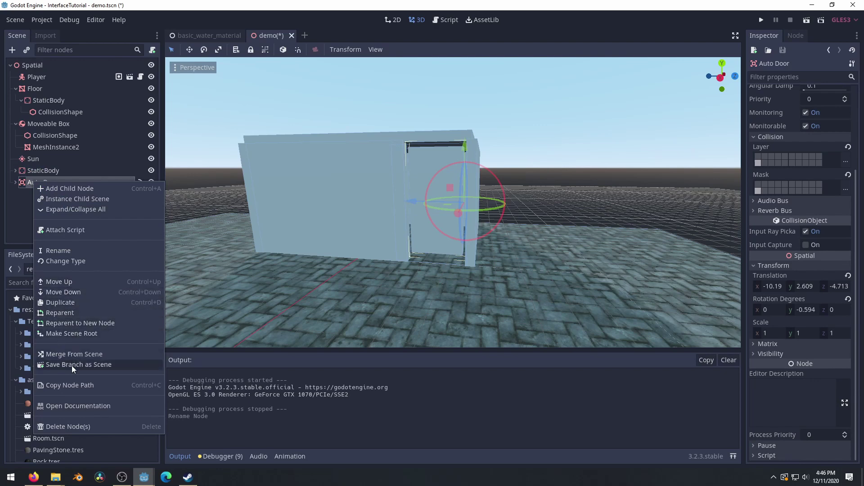
left_click(75, 369)
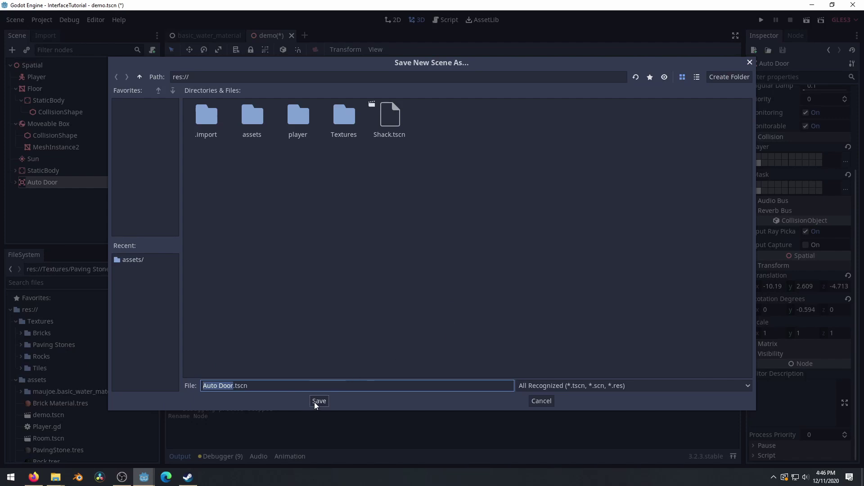
left_click(315, 406)
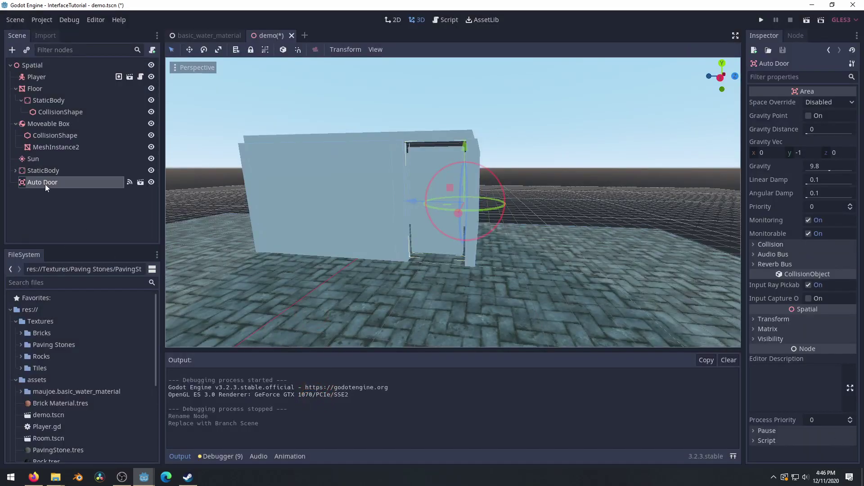
Step: Drag Auto Door.tscn into the scene as a second instance, Auto Door2, and select it for positioning
right_click(233, 287)
scroll("down", 3)
left_click(52, 451)
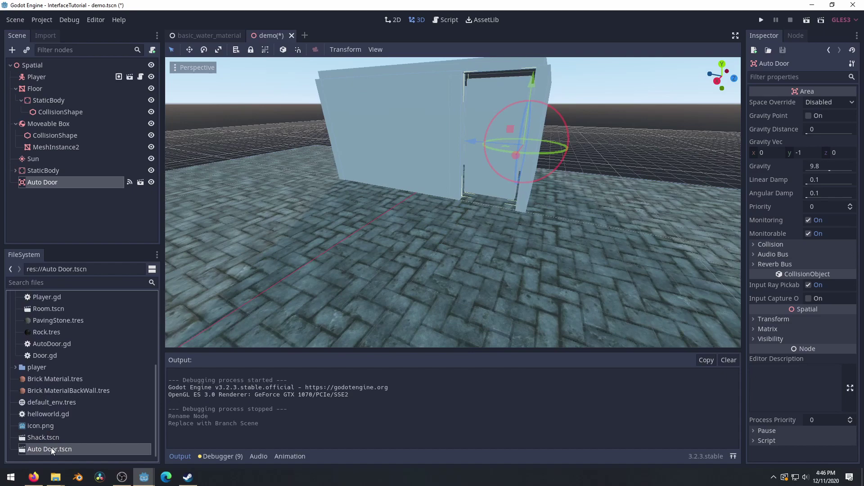
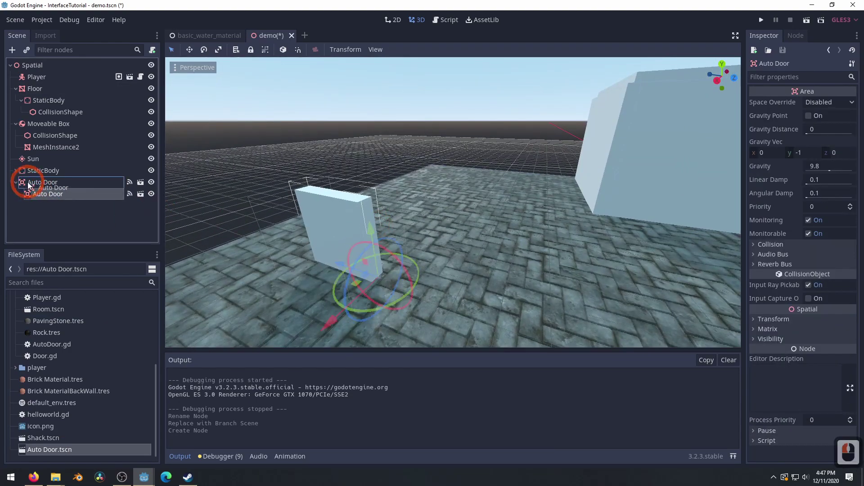
left_click(36, 179)
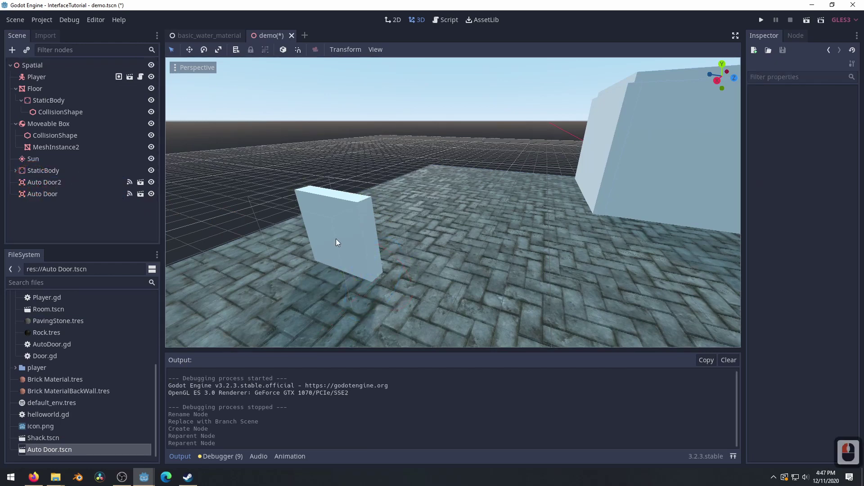
left_click(339, 239)
left_click(41, 195)
left_click(42, 187)
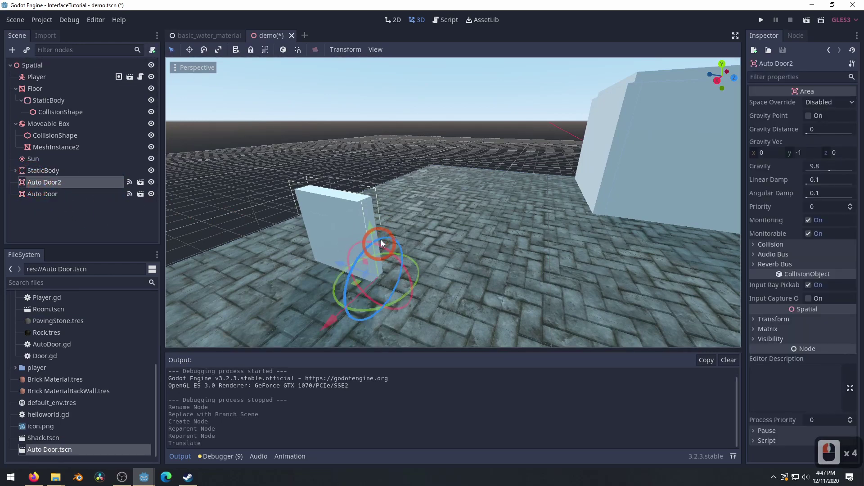
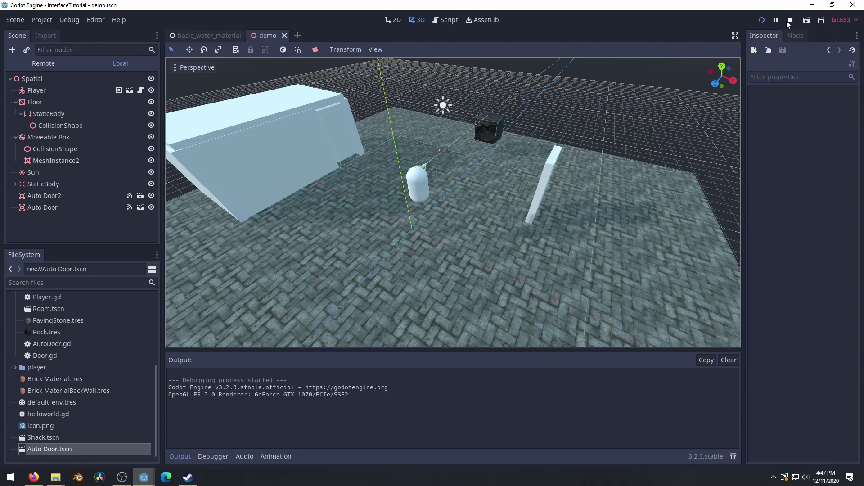
left_click(796, 22)
left_click(811, 25)
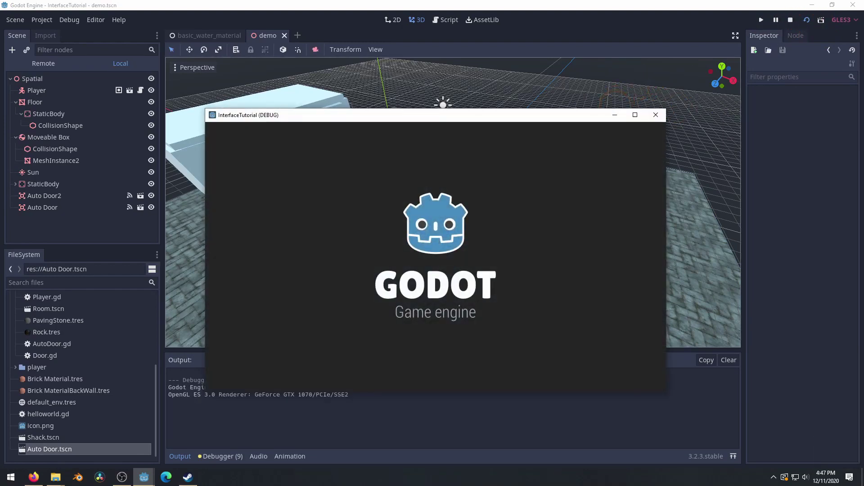
key("a")
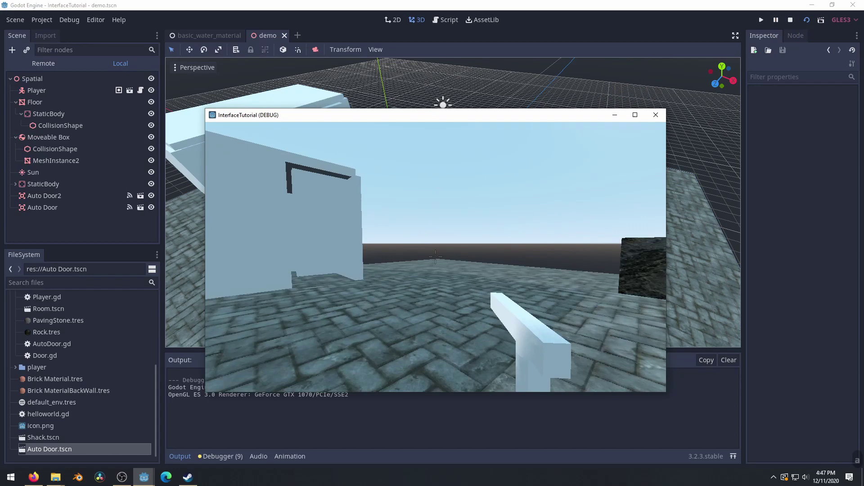
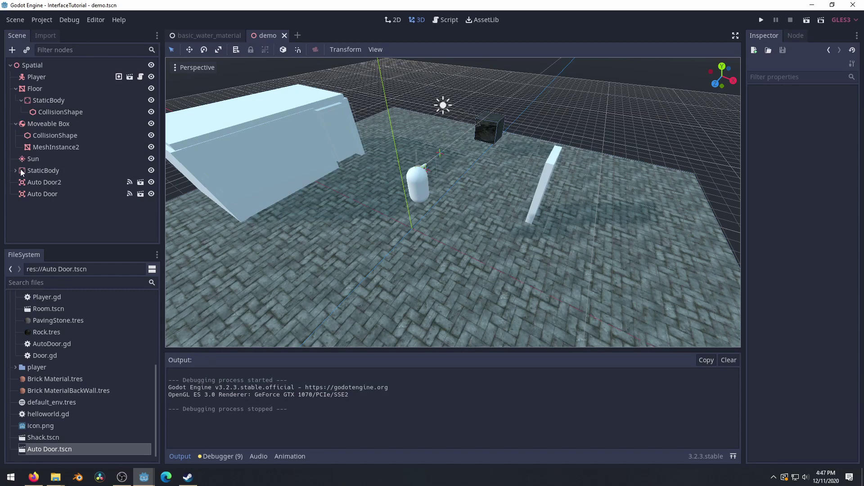
left_click(38, 184)
left_click(34, 176)
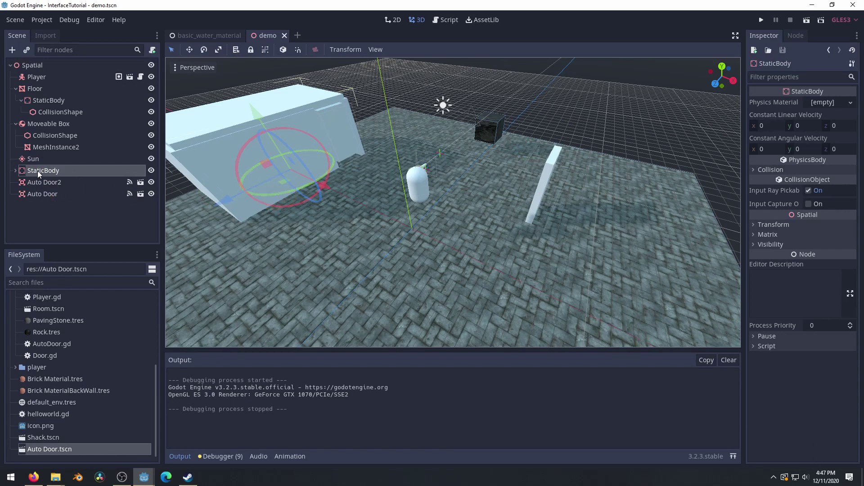
Step: Save the StaticBody branch as Shack.tscn and reparent the inner shack body to the scene root
right_click(42, 172)
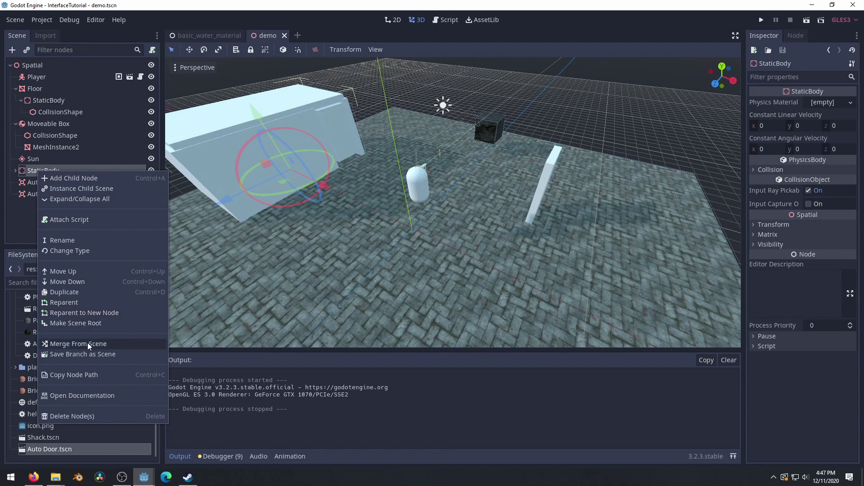
left_click(89, 358)
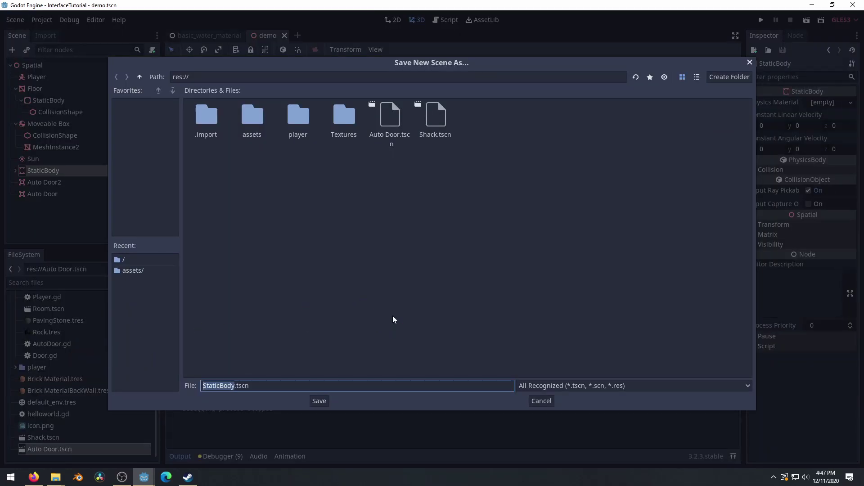
type("c")
key("BackSpace")
type("ack")
key("Return")
key("Return")
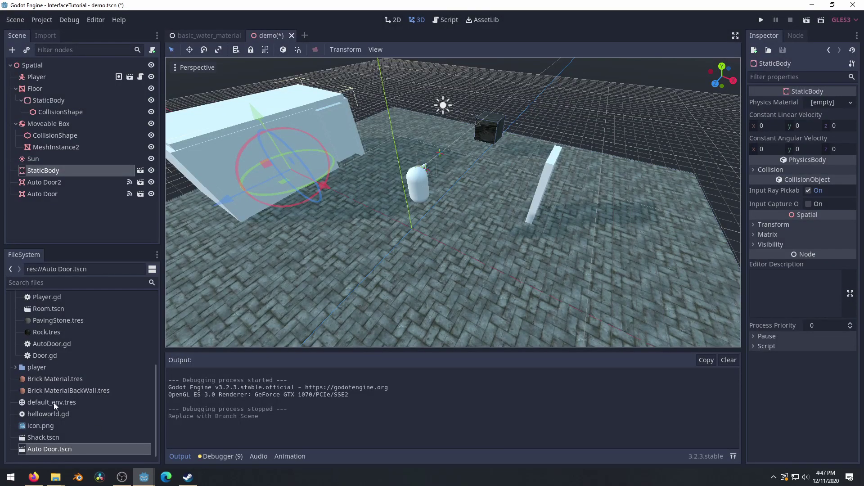
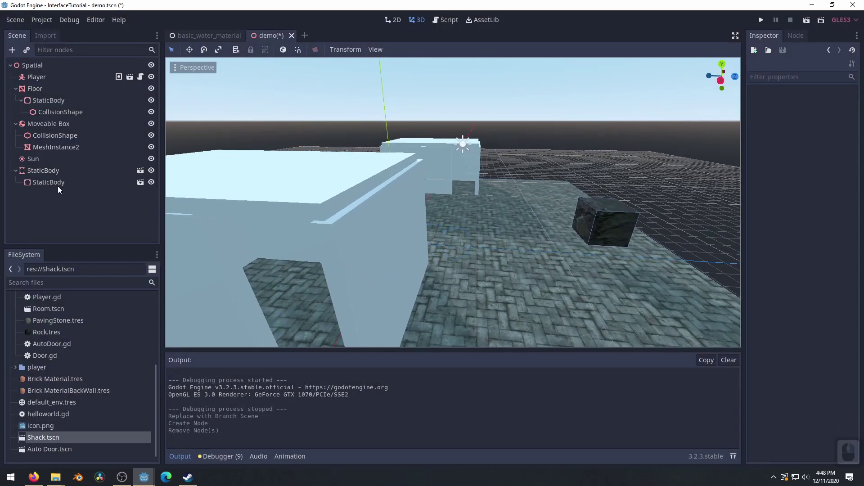
left_click(22, 168)
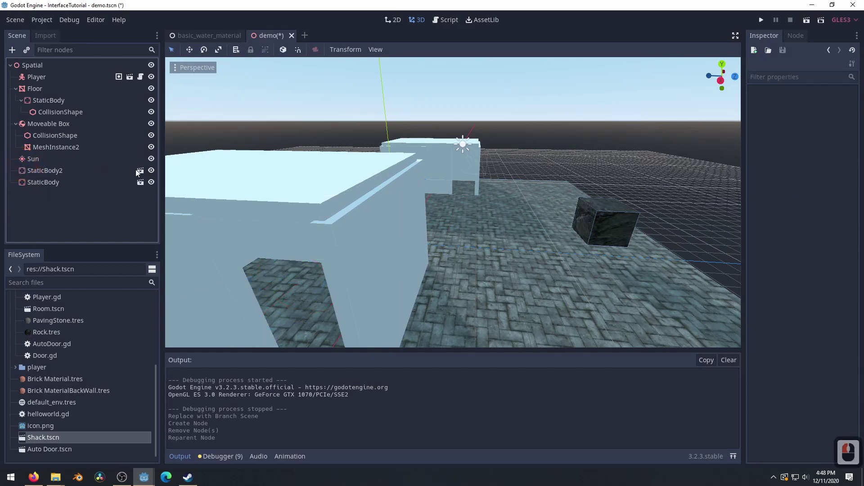
Step: Set the shack root body's Translation to 0, 0, 0 so it sits at the origin
left_click(140, 174)
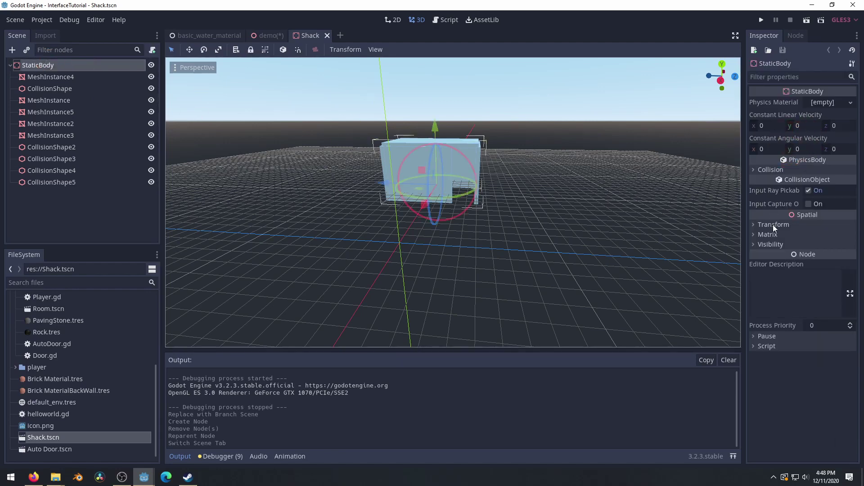
left_click(776, 229)
left_click(781, 245)
key("0")
key("Tab")
key("d")
key("d")
key("d")
middle_click(517, 243)
Step: Instance Auto Door.tscn under the shack body and move it into the shack's doorway
left_click(57, 252)
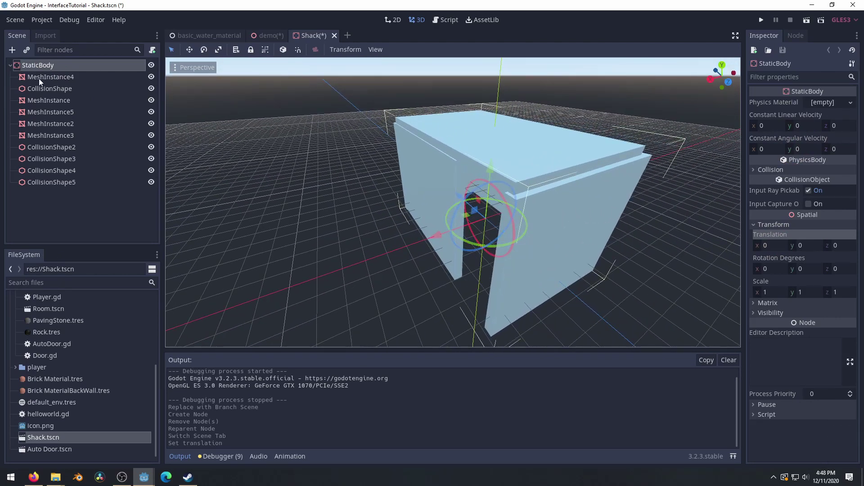
right_click(49, 68)
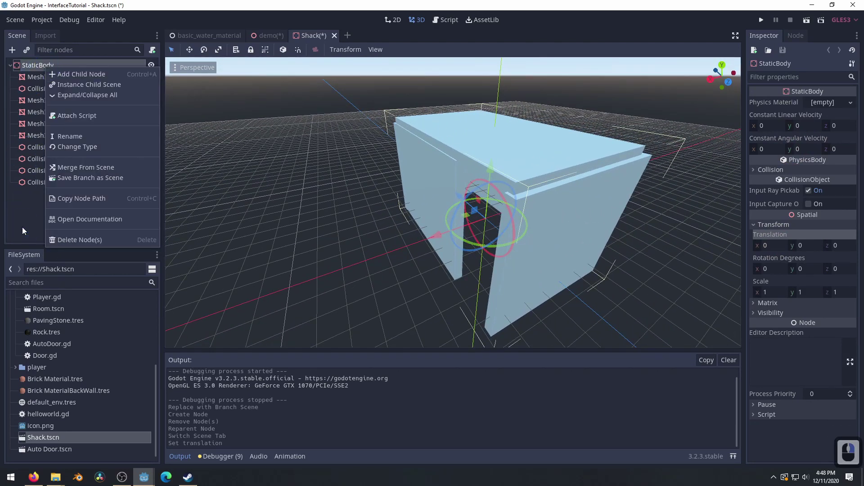
left_click(23, 231)
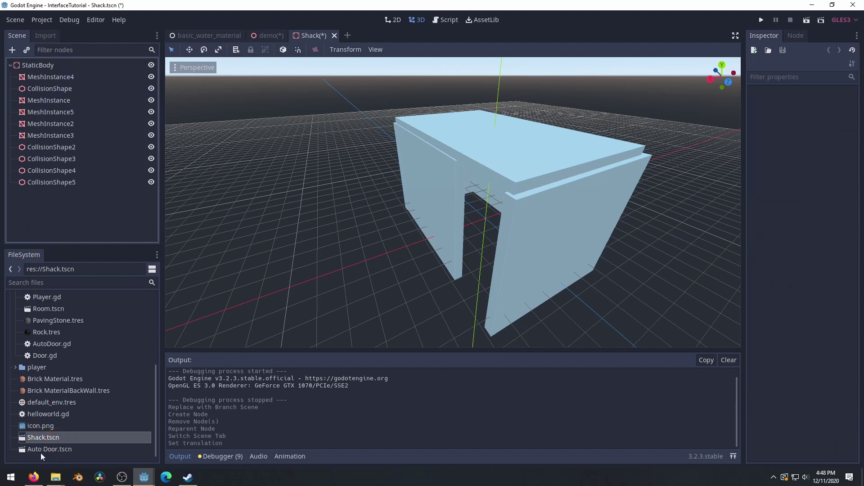
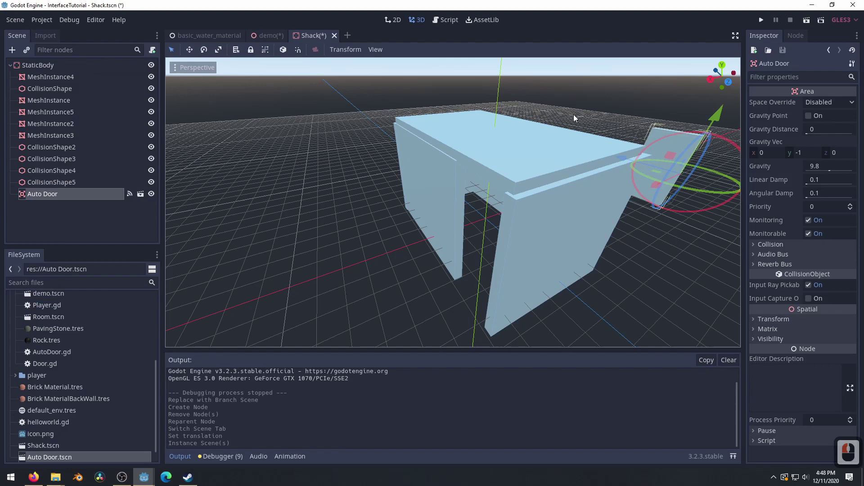
type("edd")
middle_click(438, 242)
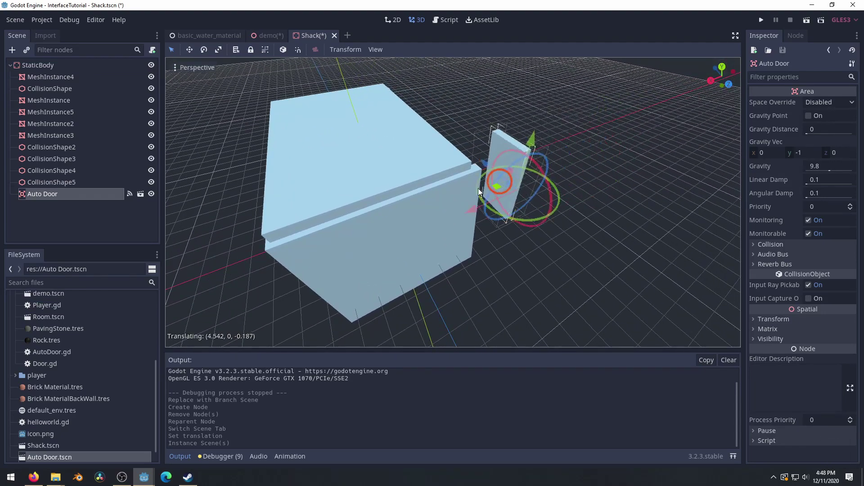
left_click(300, 265)
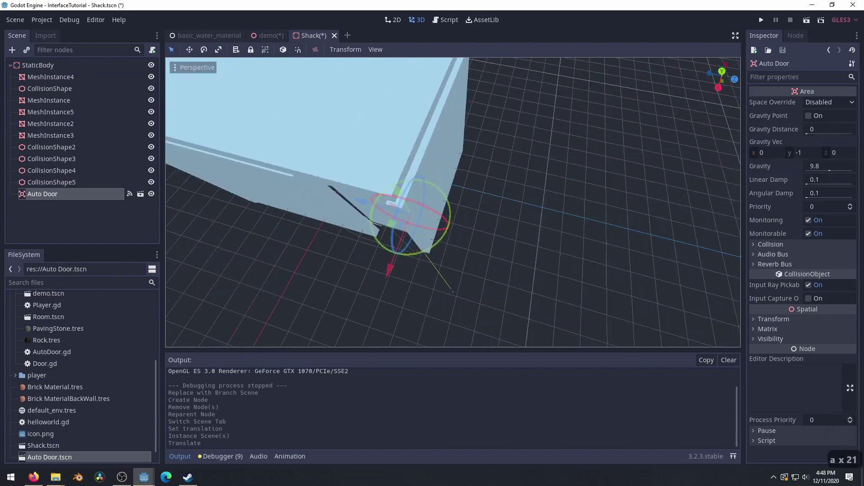
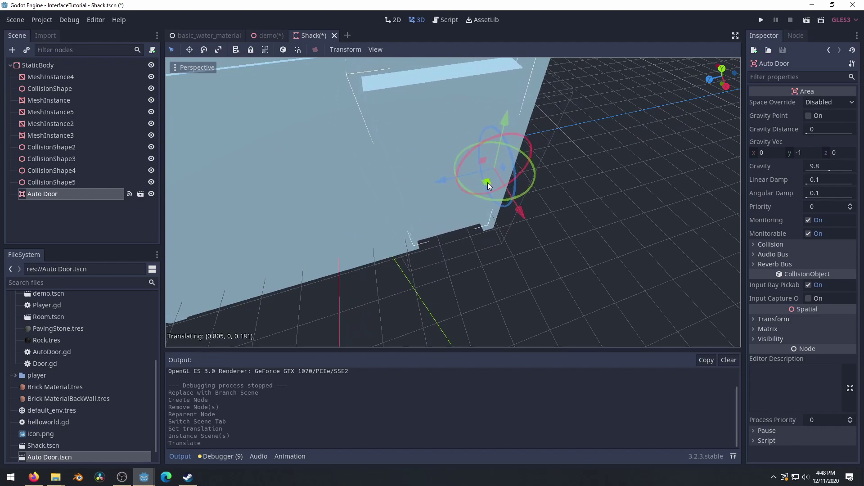
left_click_drag(490, 187, 474, 190)
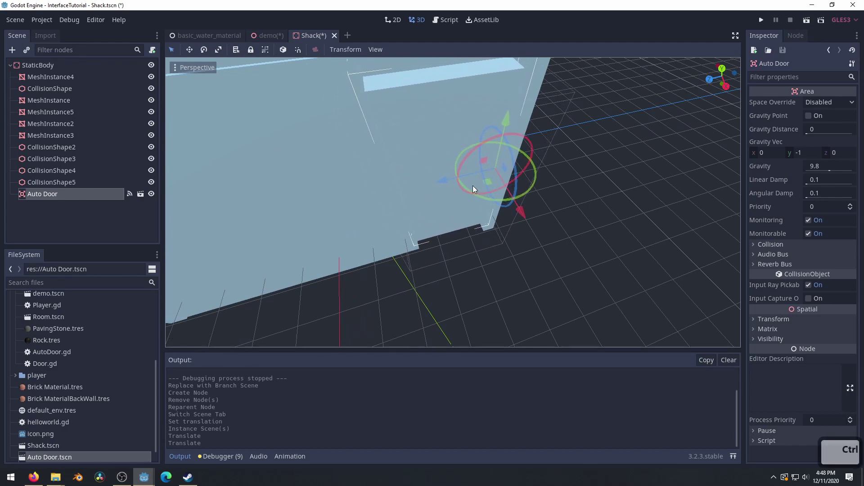
left_click_drag(278, 39, 393, 137)
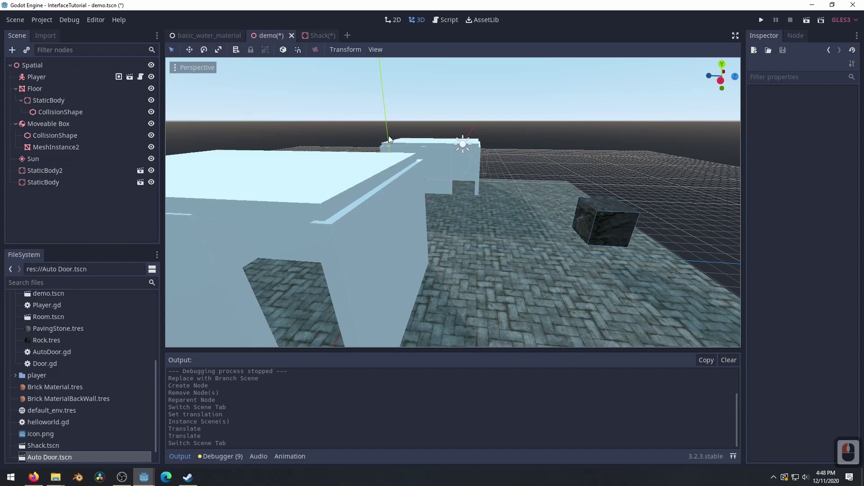
Step: Save the Shack scene with its Auto Door and return to the demo scene
left_click(318, 37)
key("ctrl+s")
left_click(274, 38)
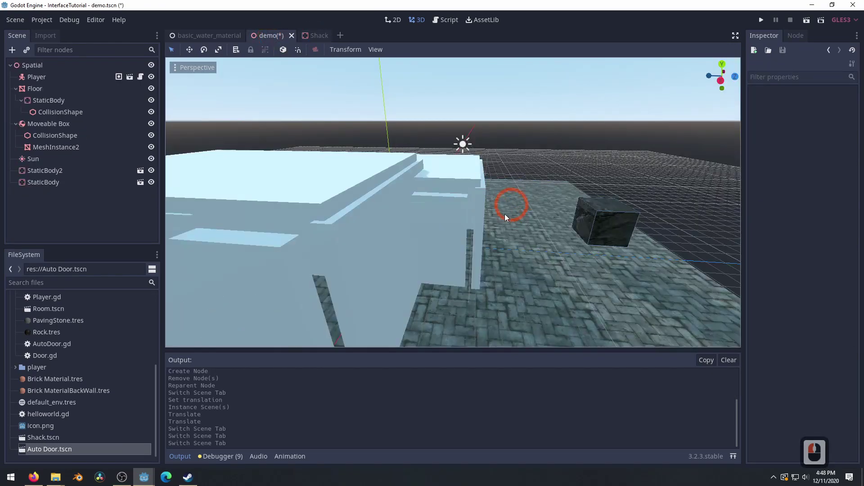
key("d")
key("d")
key("d")
left_click(502, 229)
key("alt+Tab")
key("alt+Tab")
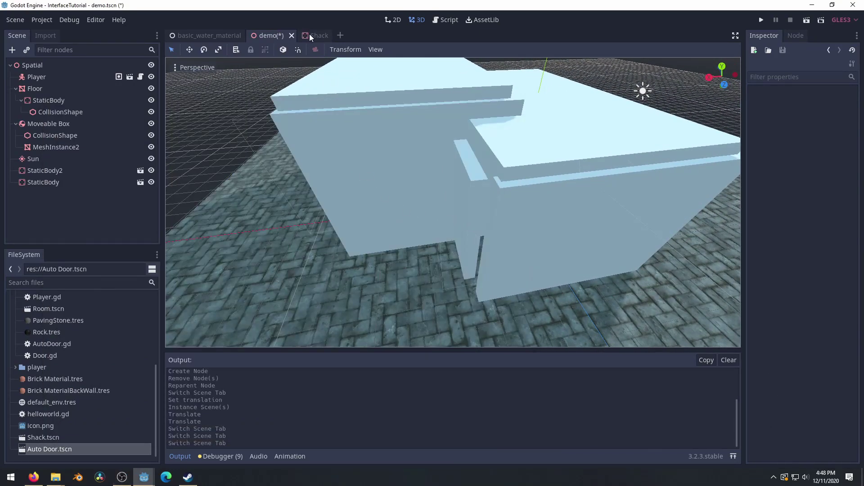
Step: Nudge the Auto Door's position in the Shack scene and save Shack.tscn again
left_click(313, 35)
key("d")
key("d")
key("d")
key("s")
middle_click(427, 185)
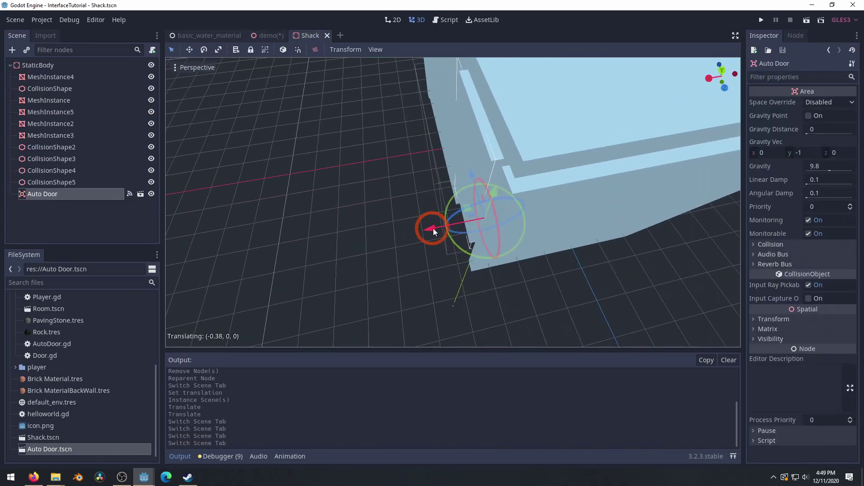
left_click(443, 229)
key("ctrl+s")
left_click(266, 34)
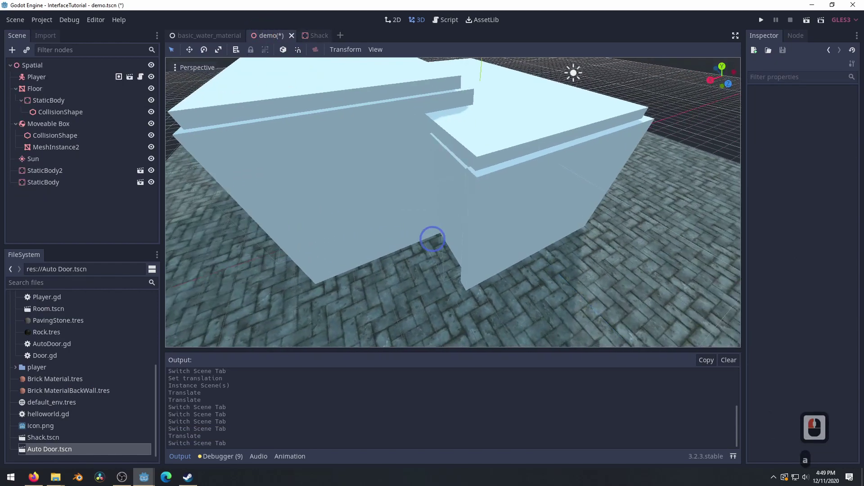
Step: Delete the duplicate StaticBody2 from the demo and select the remaining shack to move it
type("aaa")
type("ax8ss")
right_click(401, 228)
type("s")
left_click(348, 199)
left_click(69, 176)
key("Delete")
left_click(407, 243)
left_click(41, 180)
left_click(50, 185)
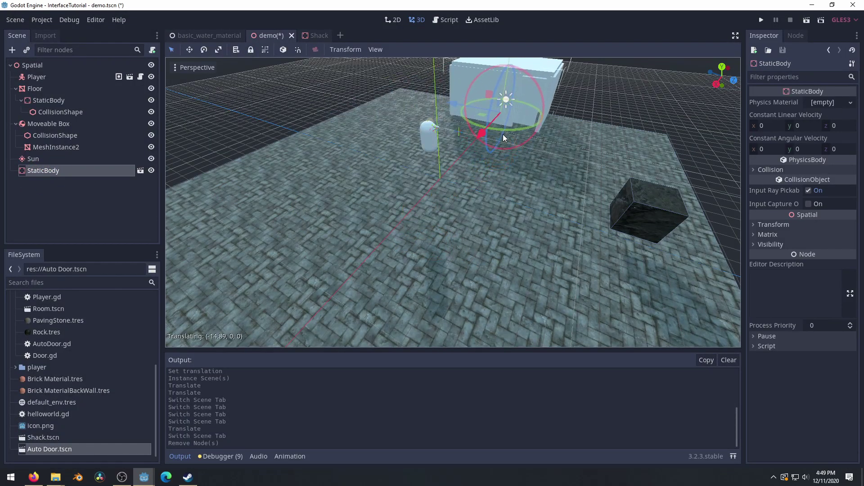
Step: Drag the shack along its X axis to a new spot on the floor, then show the Shack scene
left_click(505, 137)
key("d")
key("w")
key("w")
right_click(518, 184)
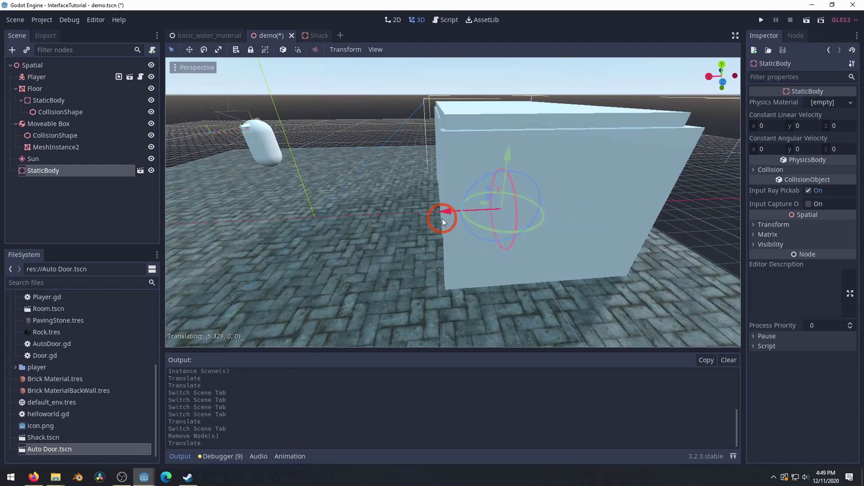
left_click(474, 236)
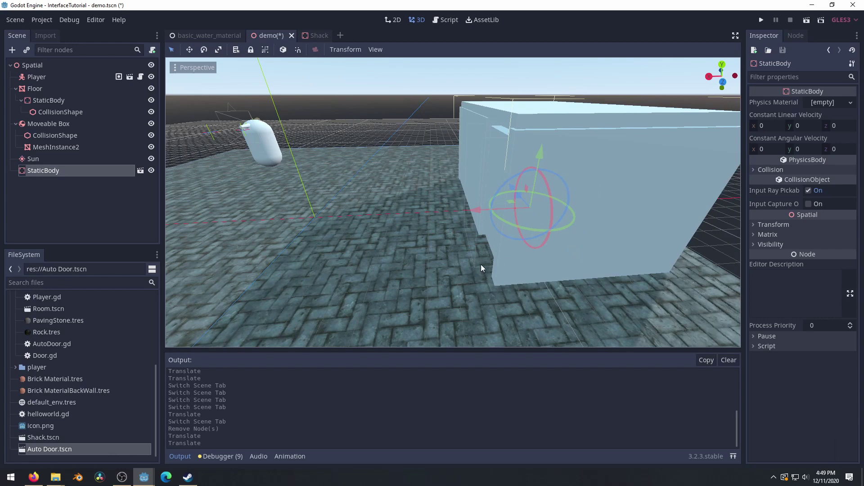
left_click(145, 177)
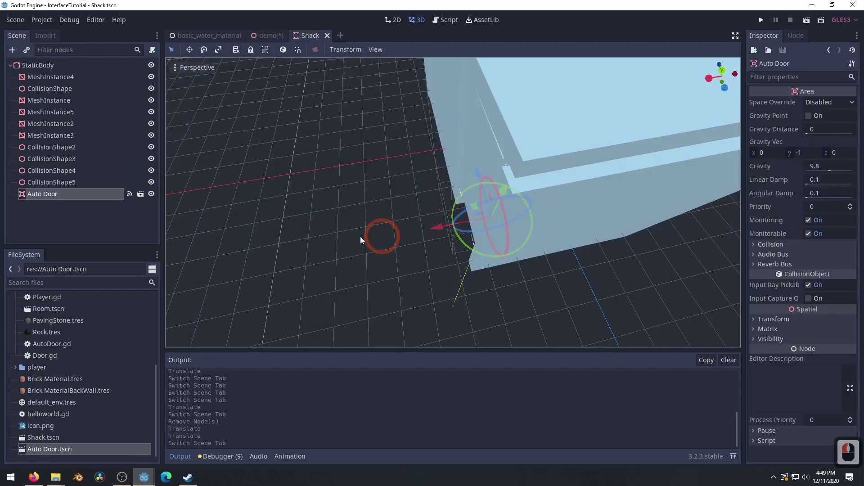
Step: Open Auto Door.tscn in its own editor tab and select its Door branch
left_click(280, 43)
left_click(278, 41)
left_click(308, 46)
left_click(141, 197)
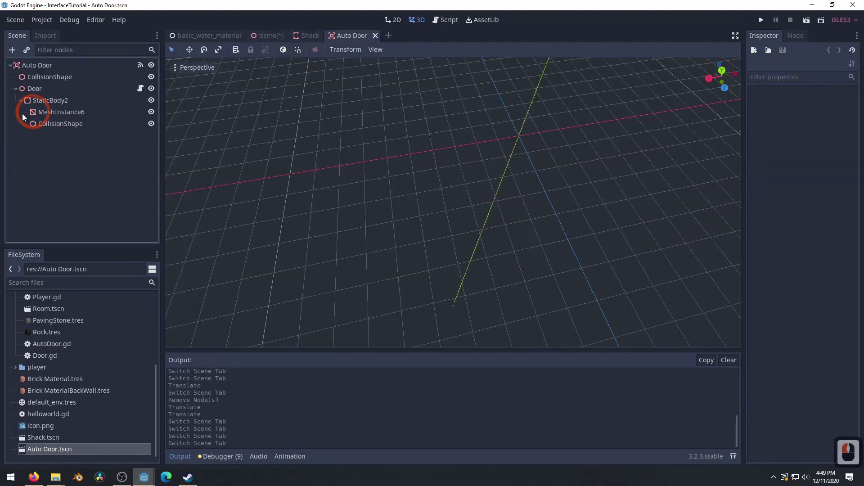
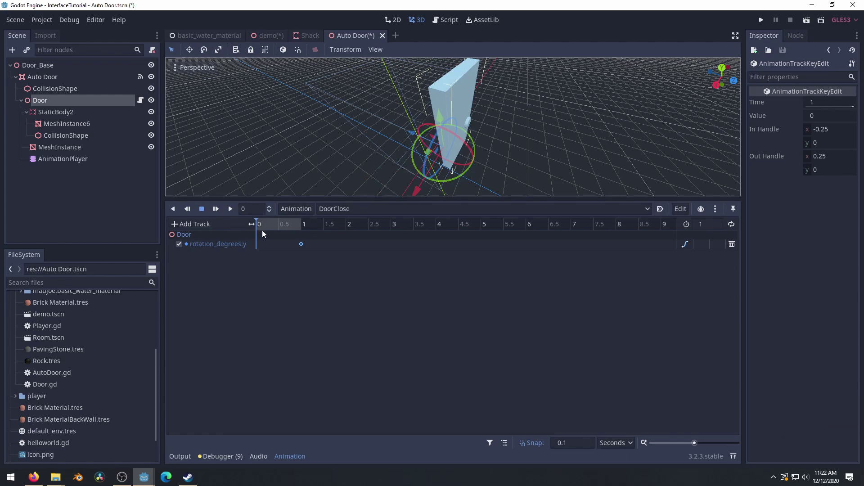
Step: Preview DoorClose, rewind it, and show the y-rotation track in the Bezier curve editor
right_click(259, 244)
right_click(261, 245)
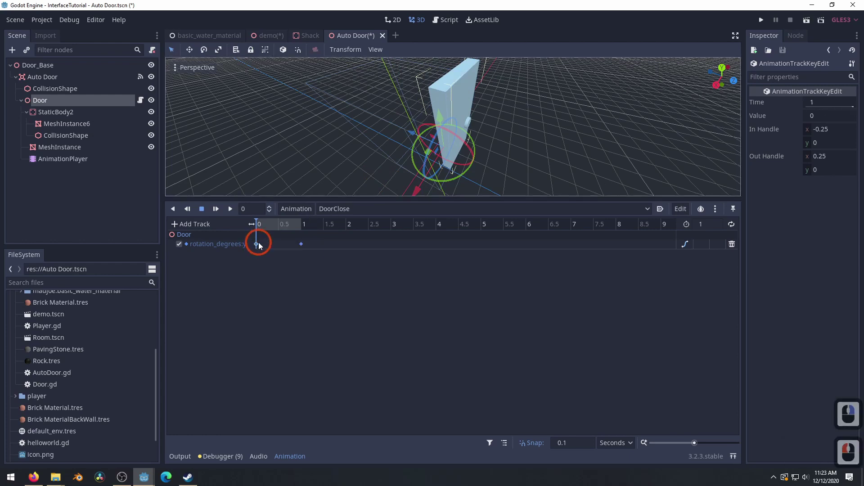
left_click(268, 235)
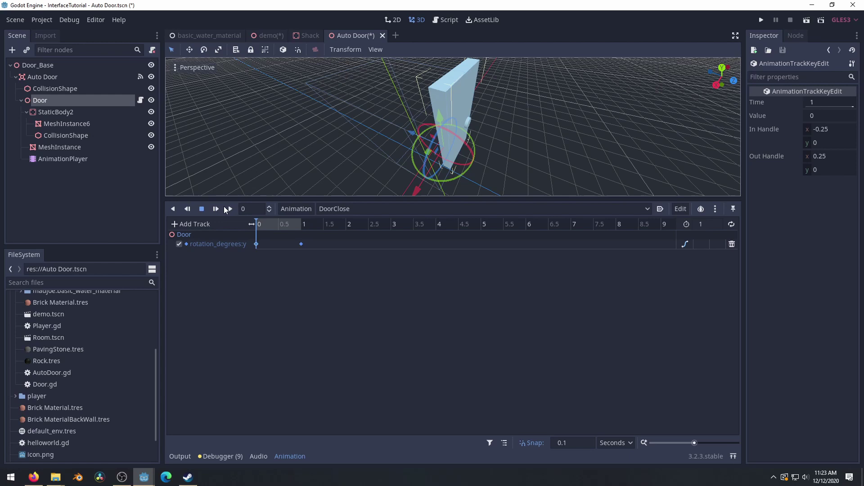
left_click(233, 210)
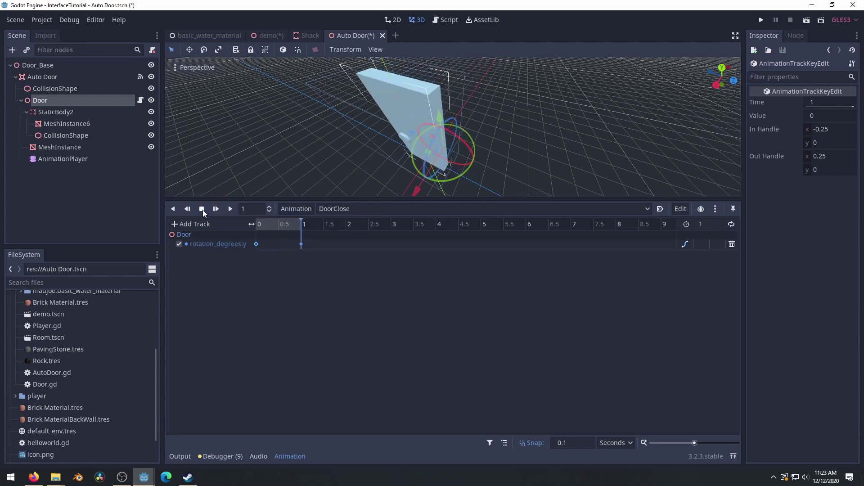
left_click(238, 226)
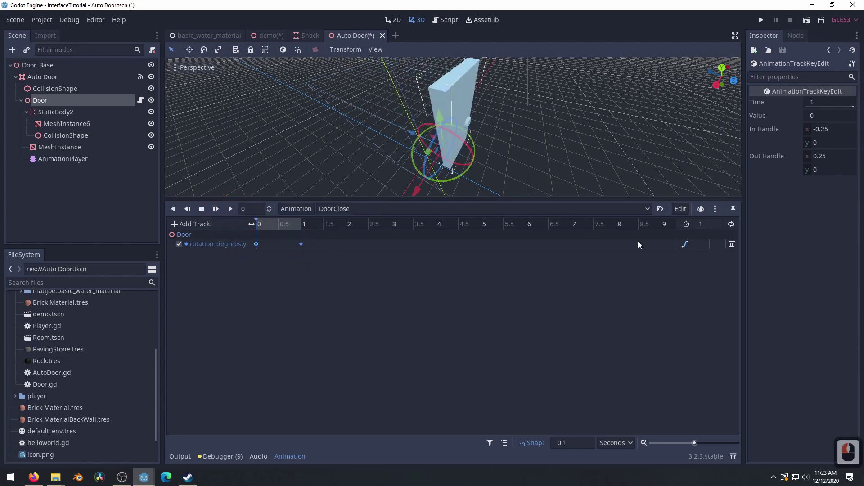
left_click(685, 248)
Step: Reshape the curve handles of the DoorClose start and end keys
left_click(688, 247)
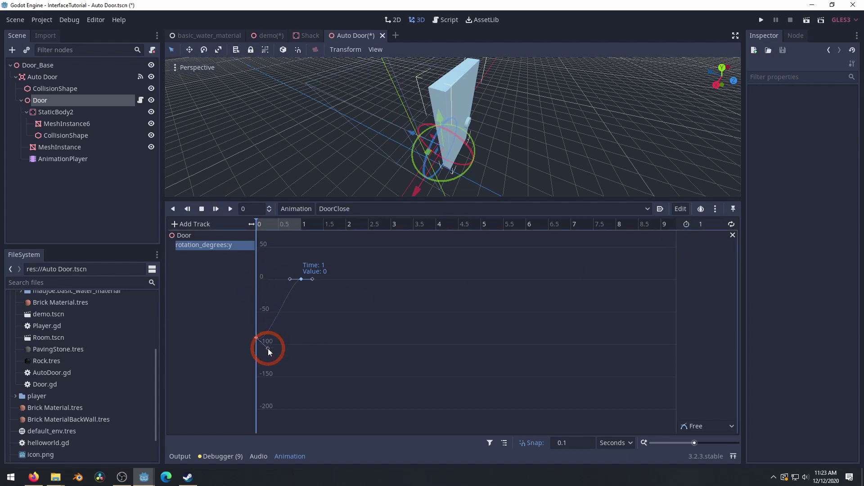
left_click(278, 357)
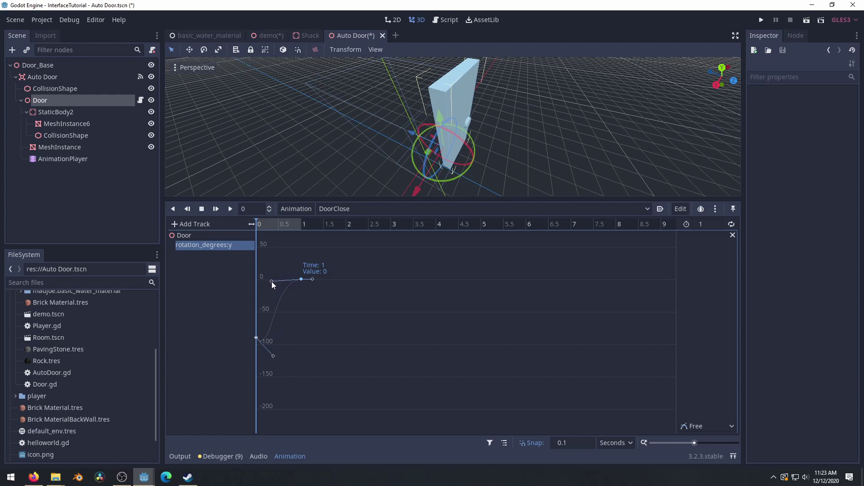
left_click(275, 284)
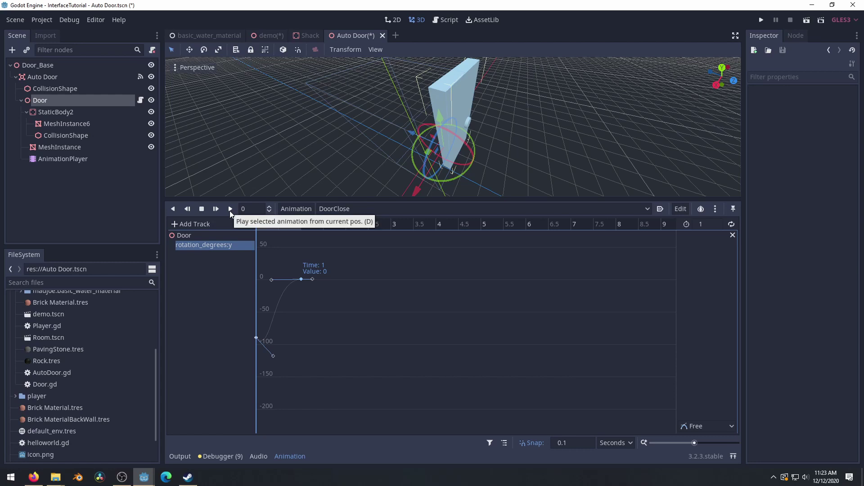
Step: Enable looping on DoorClose, preview the swing, stop it and select the AnimationPlayer
left_click(233, 215)
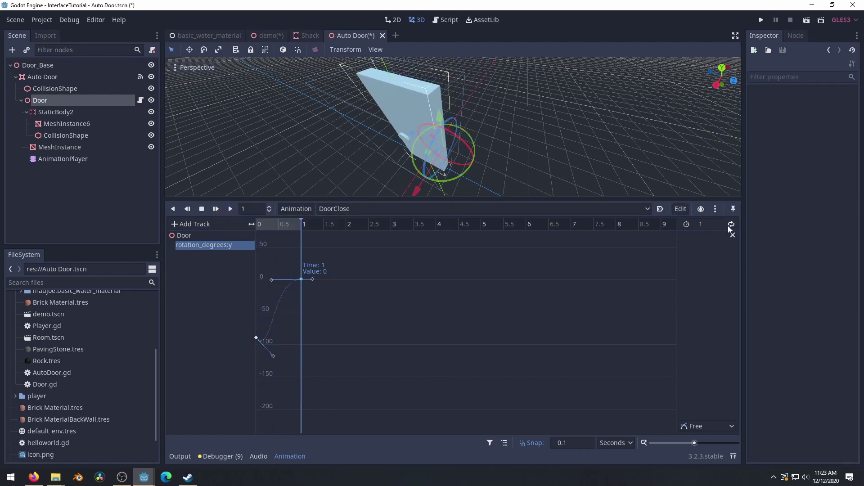
left_click(727, 226)
left_click(220, 212)
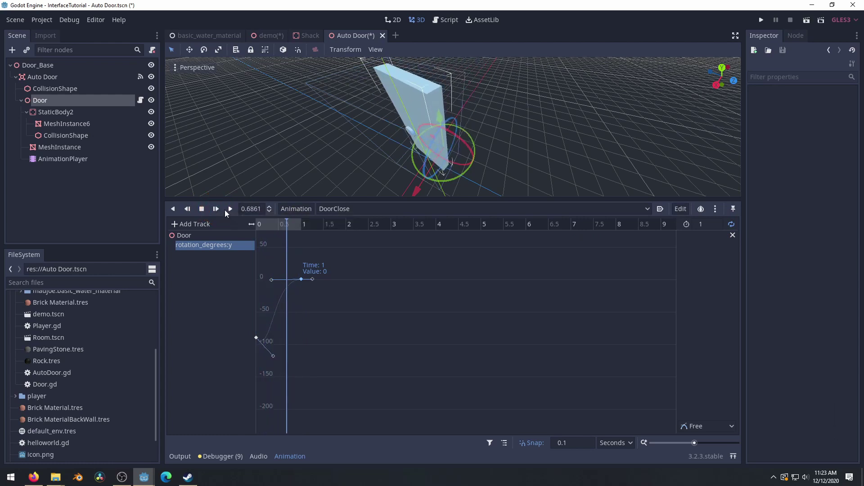
left_click(205, 213)
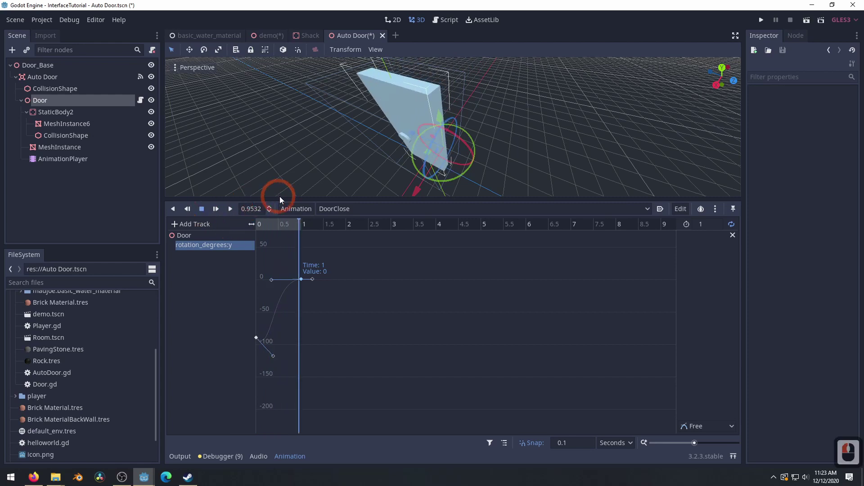
left_click(75, 163)
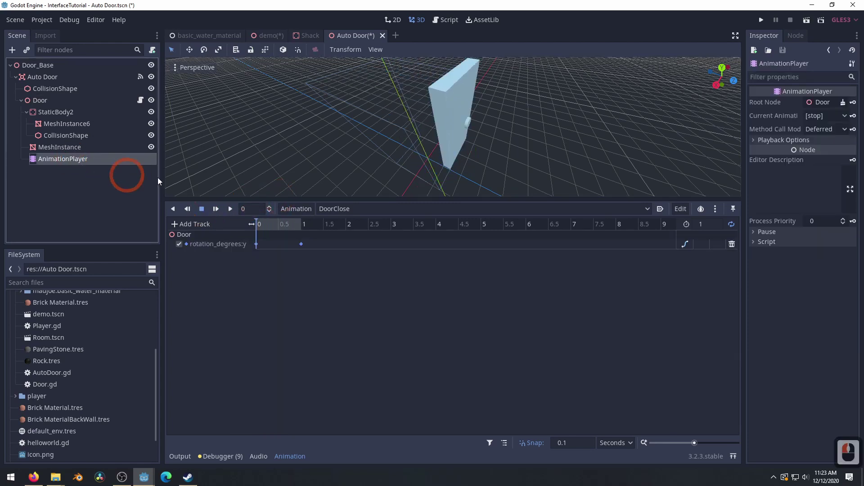
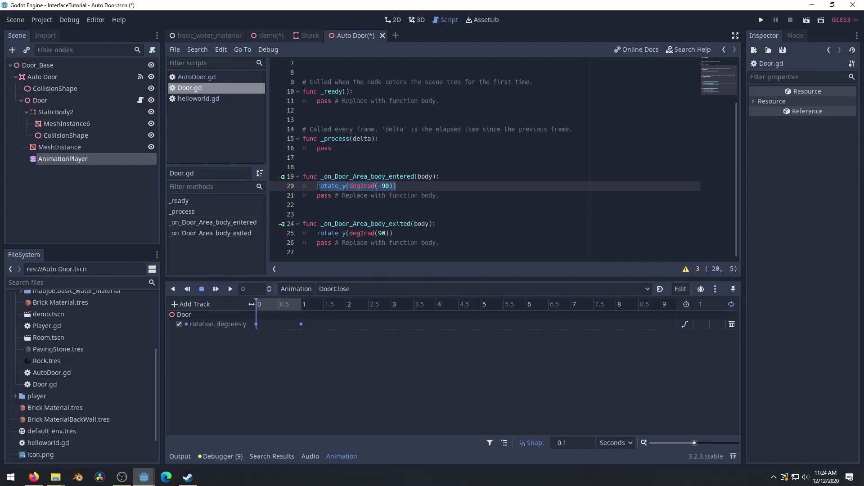
Step: Replace the rotate_y line with $AnimationPlayer.play("DoorOpen") in Door.gd's body-entered handler
type("$")
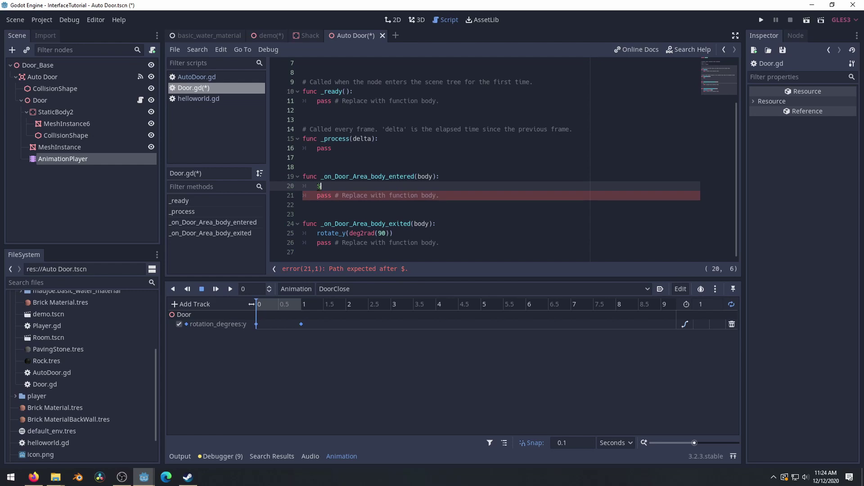
key("Return")
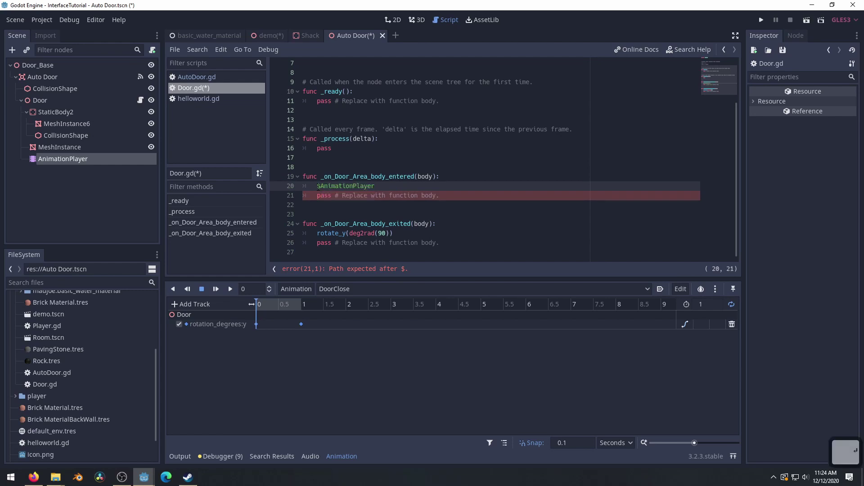
type(".play")
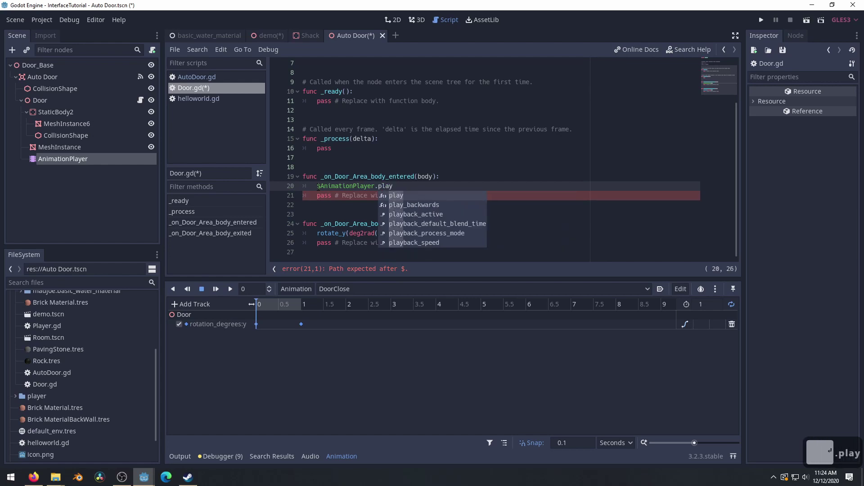
key("Down")
key("Return")
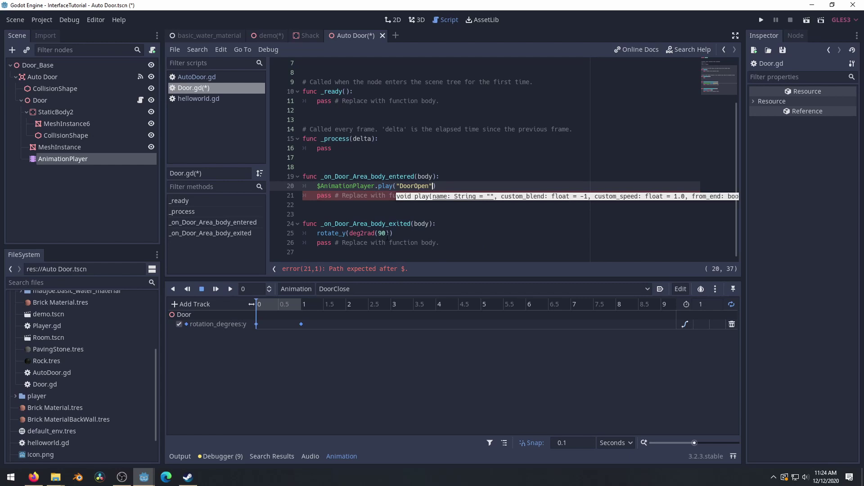
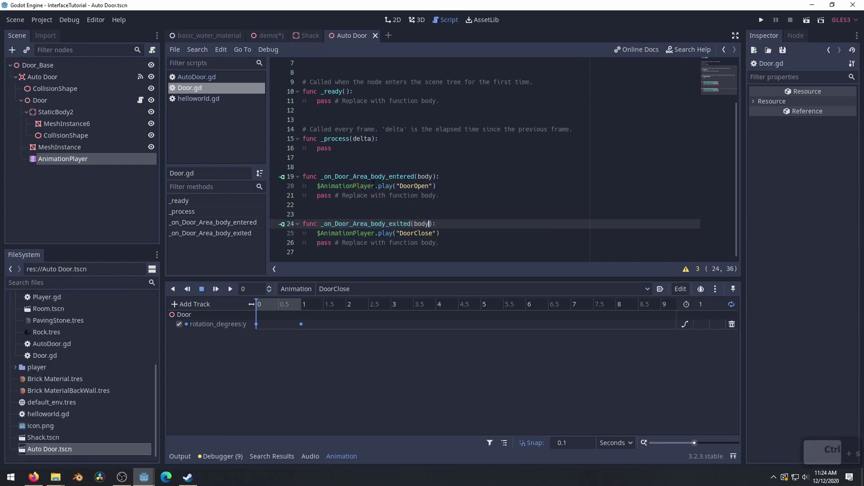
Step: Run the demo, walk the player up to the shack door with WASD, then stop the game
left_click(263, 36)
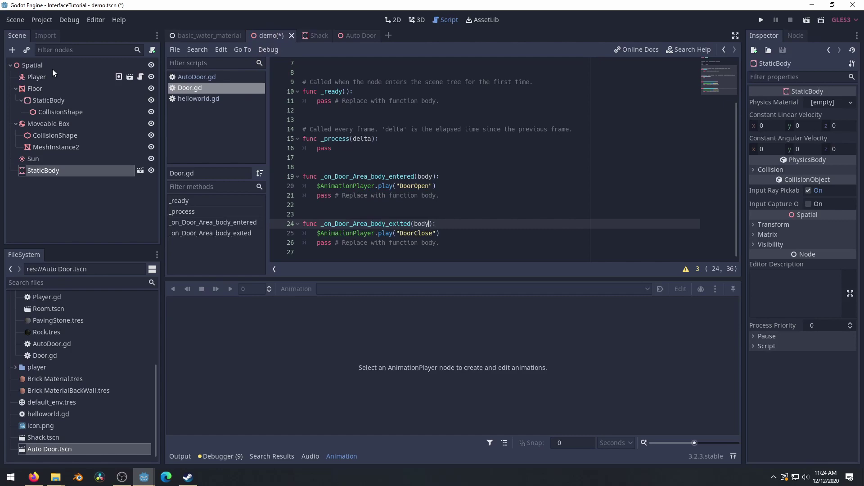
left_click(814, 19)
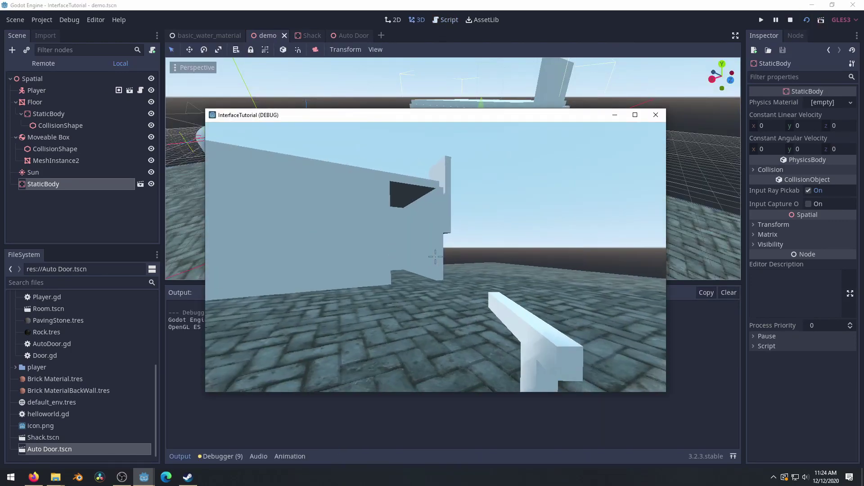
key("w")
key("d")
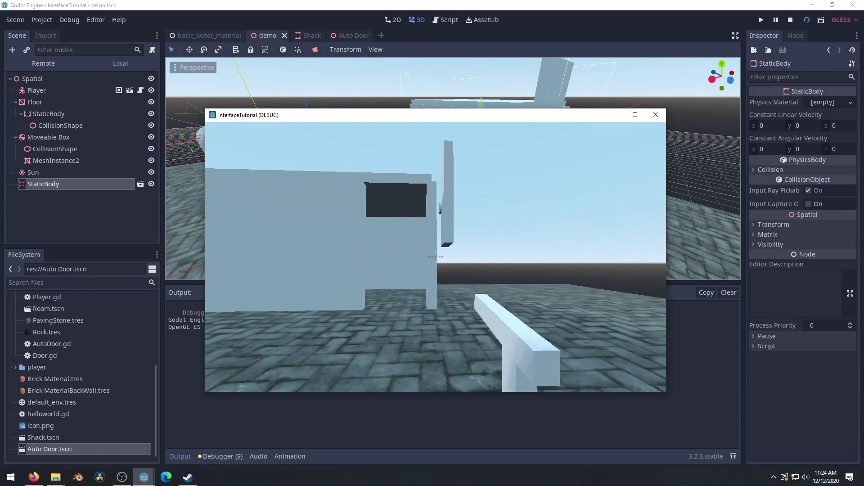
key("Escape")
key("alt+F4")
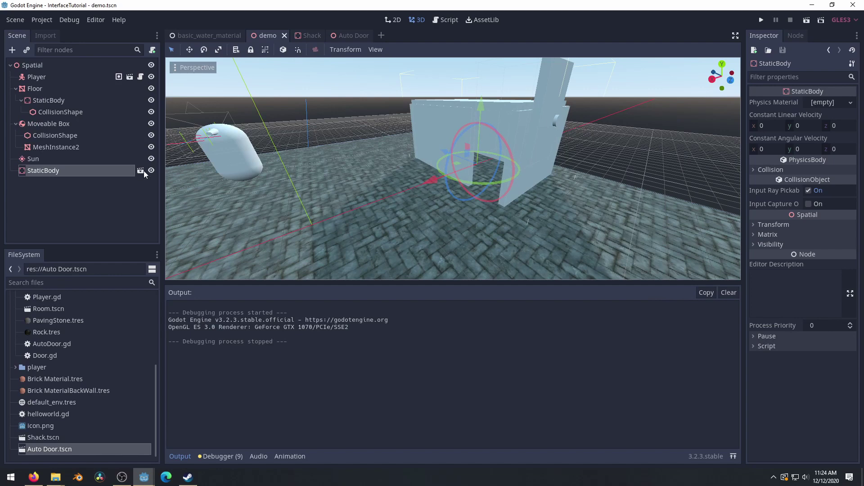
Step: Select the Auto Door in the Shack scene, try rotating it, and undo the change
left_click(144, 176)
type("sd")
left_click(570, 193)
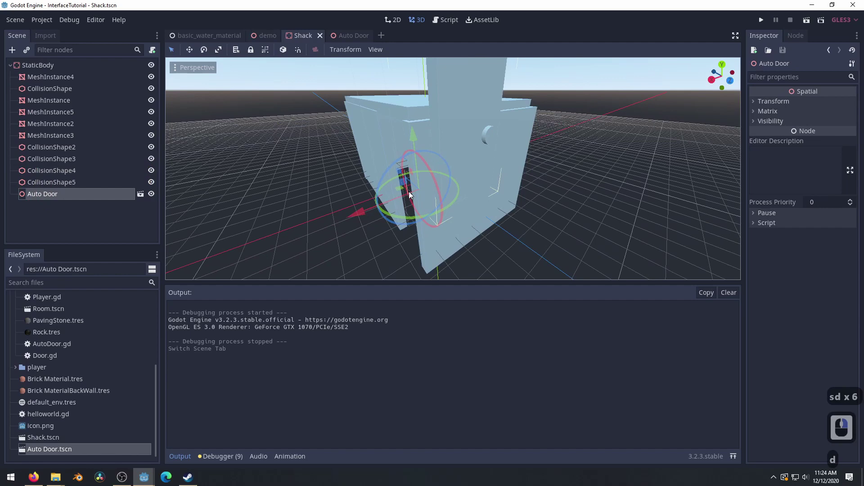
key("w")
right_click(289, 202)
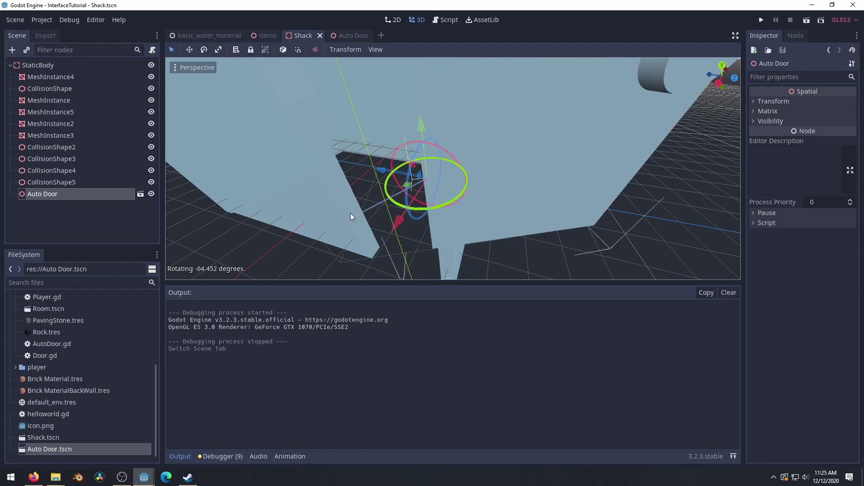
left_click(348, 216)
key("ctrl+z")
Step: In the Auto Door scene reset the Door node's Rotation Degrees from -90 to 0
left_click(143, 193)
type("d")
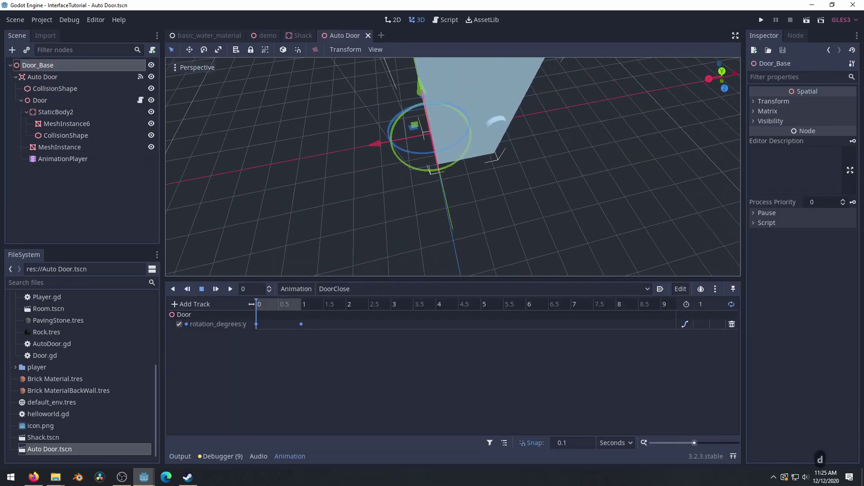
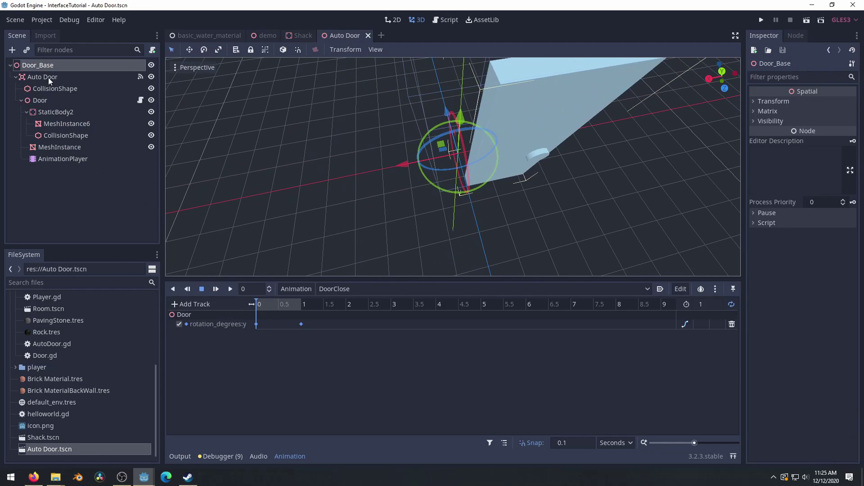
left_click(54, 99)
left_click(806, 156)
double_click(807, 155)
type("0")
key("Return")
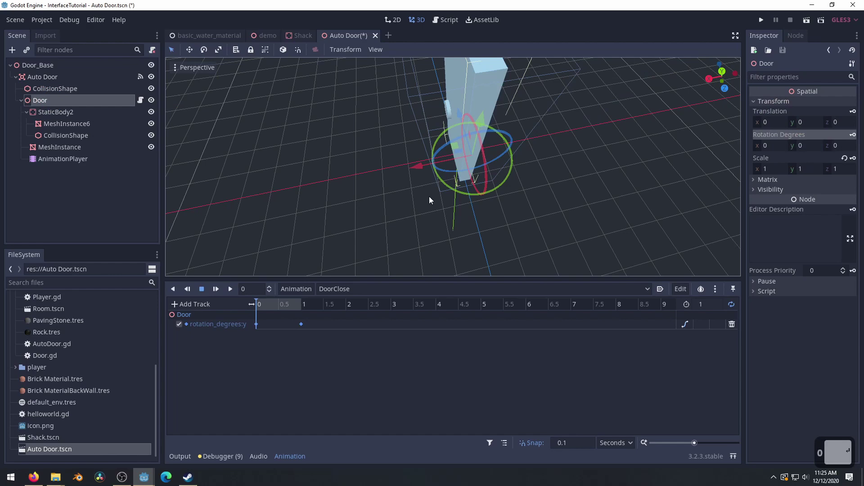
type("0")
key("Return")
type("aw")
right_click(428, 201)
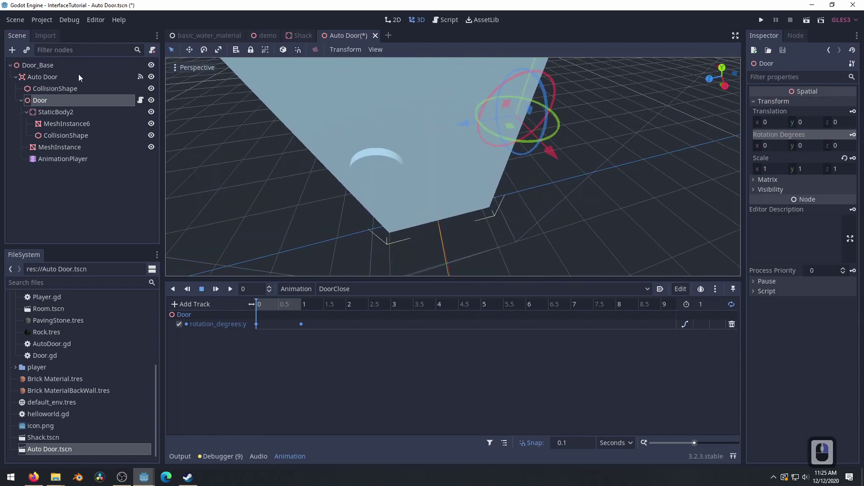
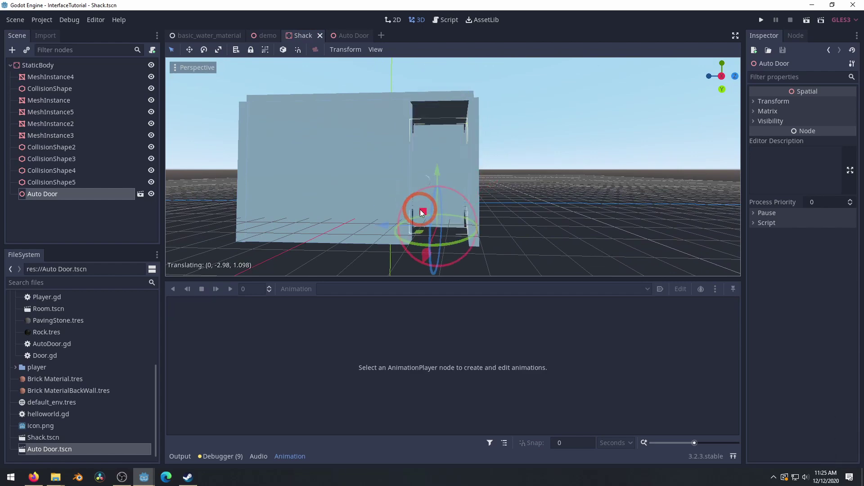
Step: Reposition the Auto Door instance into the Shack's doorway and start flying around to check it
left_click(425, 220)
key("e")
key("e")
key("e")
key("d")
key("s")
right_click(449, 201)
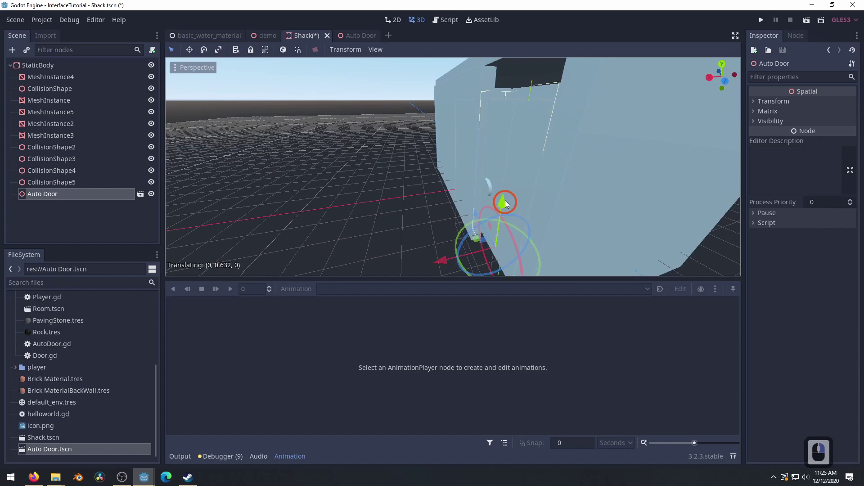
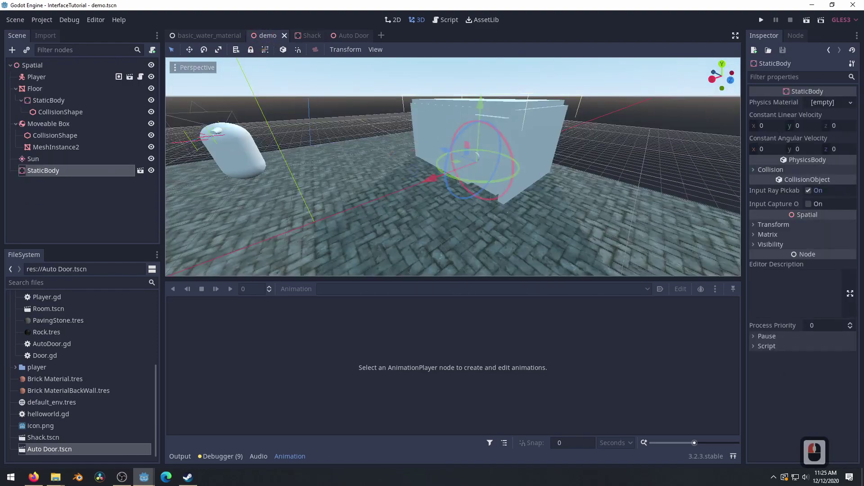
Step: Fly the editor camera around and toward the shack to inspect the door placement
type("waqqq")
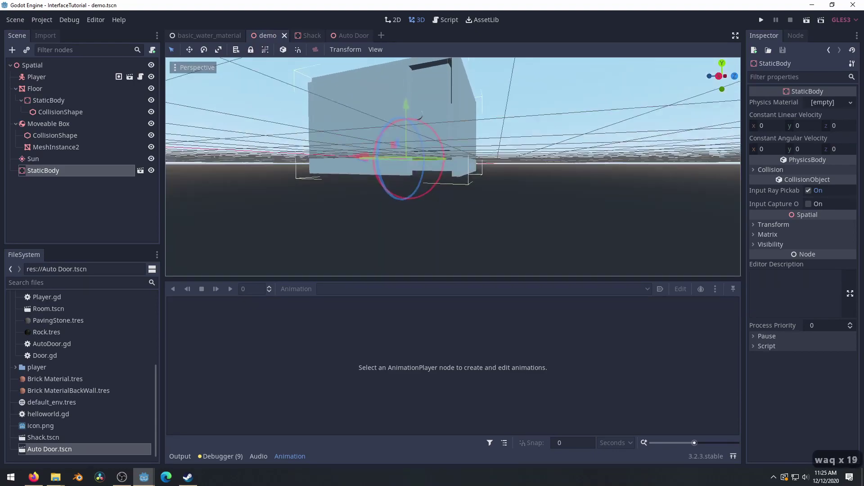
type("ww")
key("w")
key("w")
key("w")
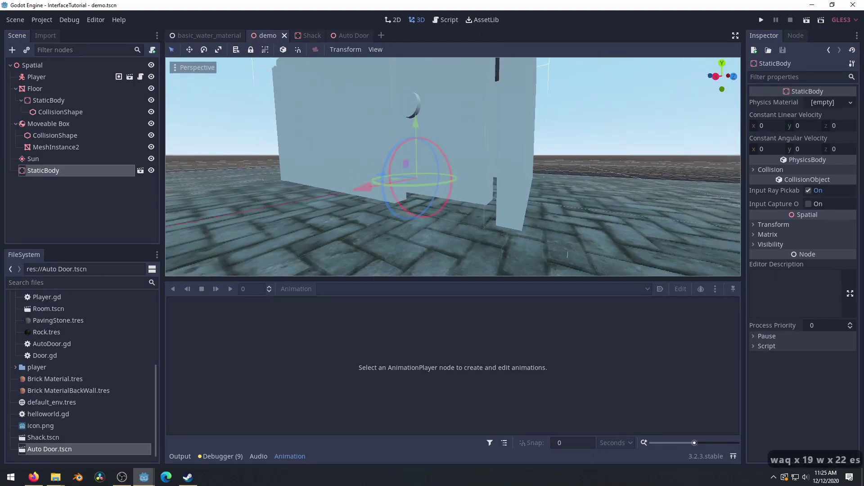
type("sse")
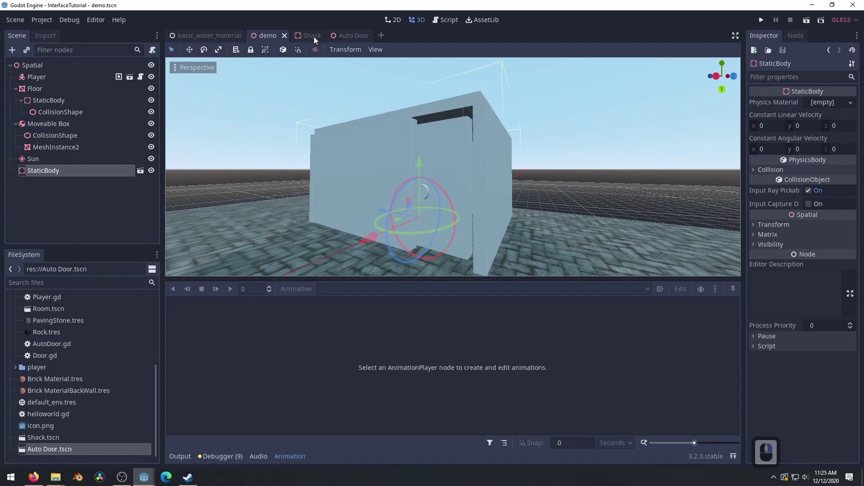
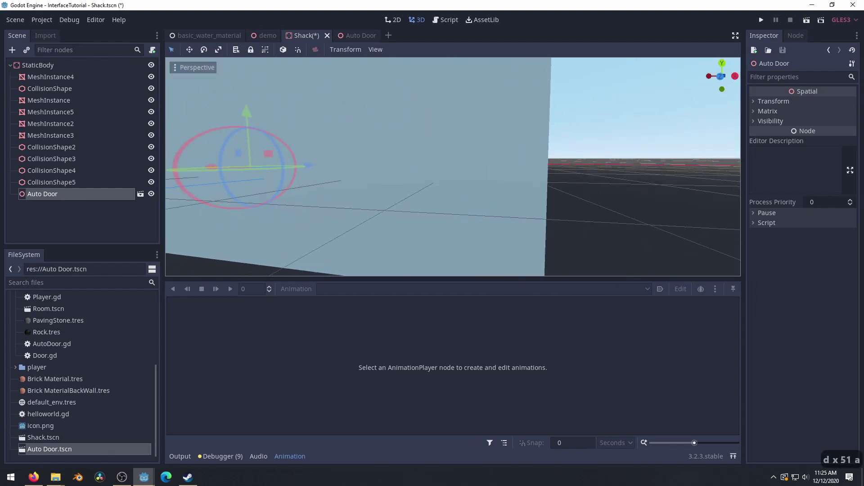
Step: Look along the shack wall, then save the Shack scene with the Auto Door in the doorway
right_click(436, 242)
key("ctrl+s")
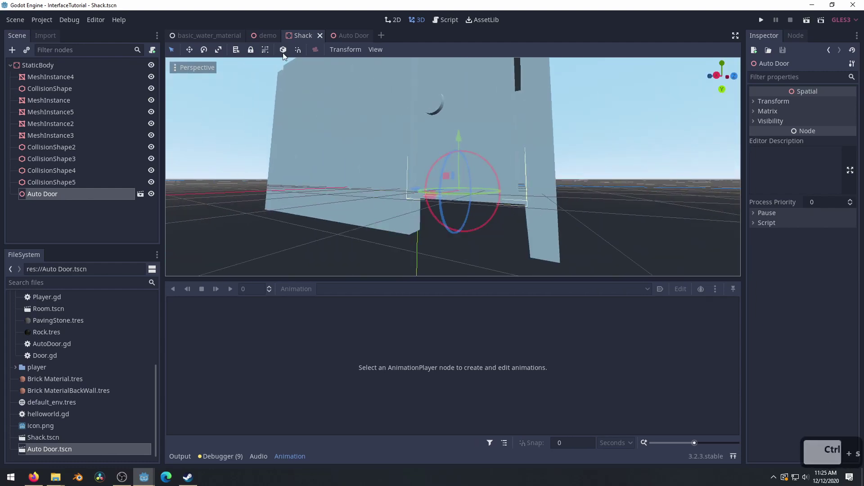
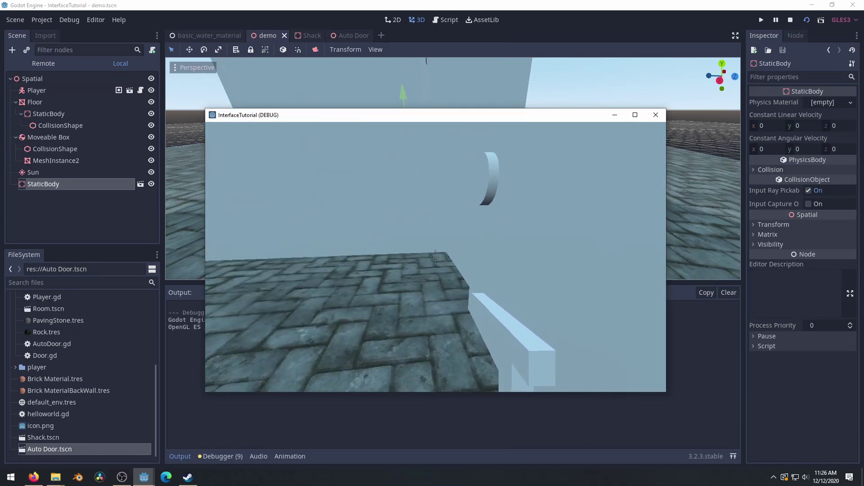
Step: Walk the player across the play-test toward the shack door
type("s")
key("s")
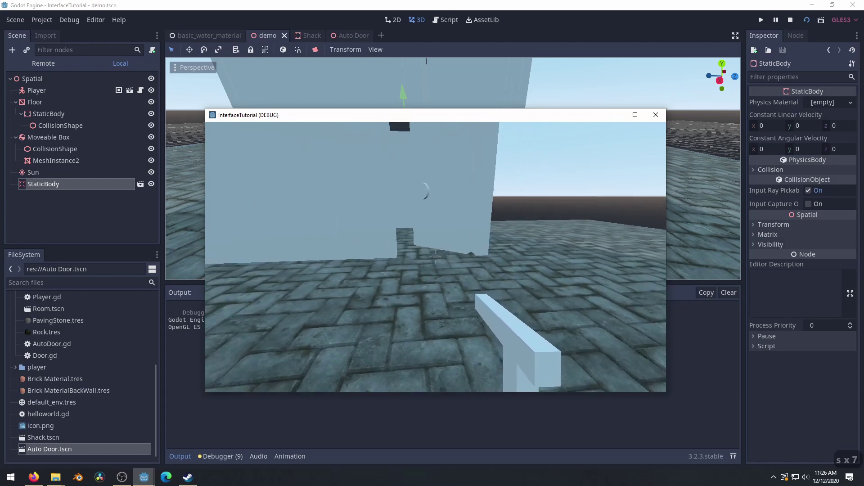
key("s")
type("sa")
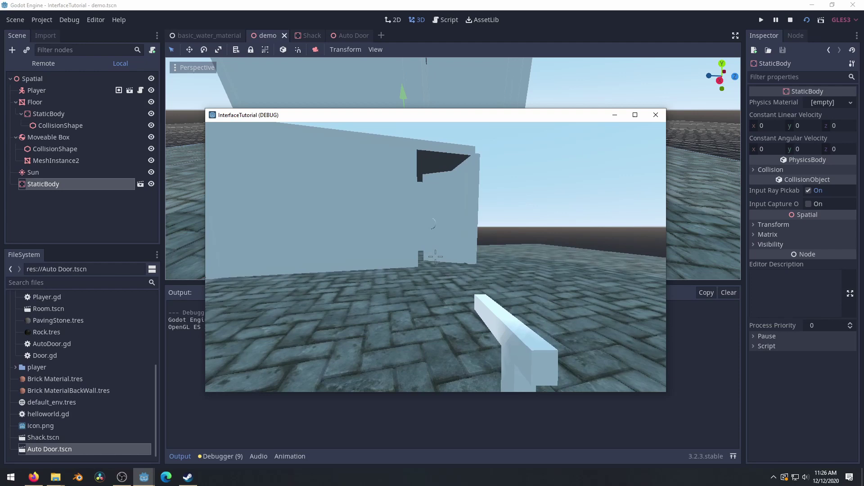
Step: Close the game window and bring up the Auto Door's DoorClose animation track
key("alt+F4")
left_click_drag(337, 34, 336, 296)
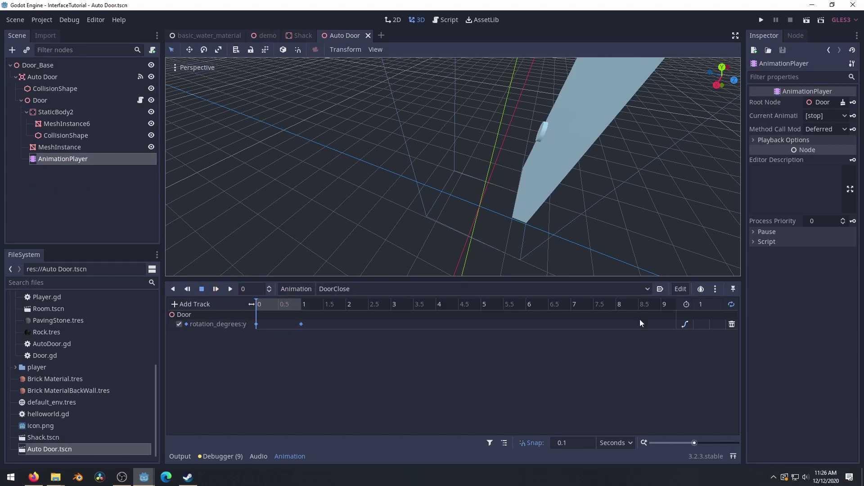
Step: Toggle DoorClose's loop setting, save Auto Door, and launch another demo play-test
left_click(733, 308)
key("ctrl+s")
left_click(259, 37)
left_click(814, 20)
Step: Walk the player up to the front of the shack door
key("w")
key("w")
key("w")
key("s")
key("s")
key("s")
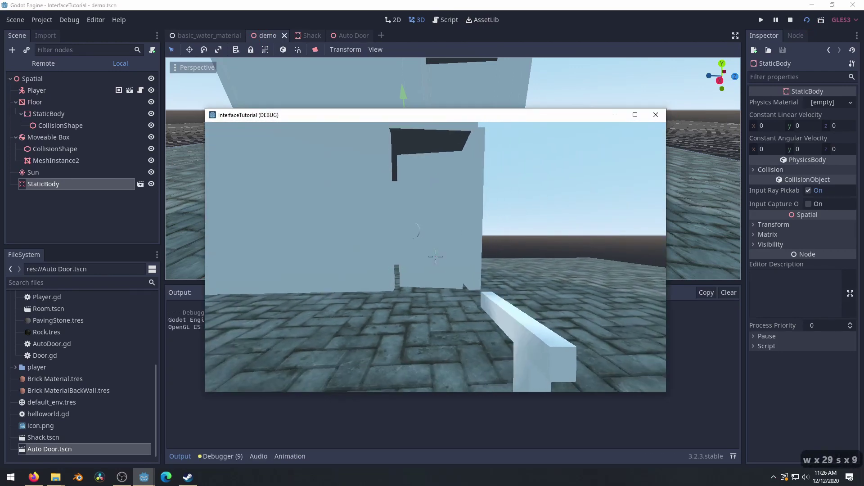
key("w")
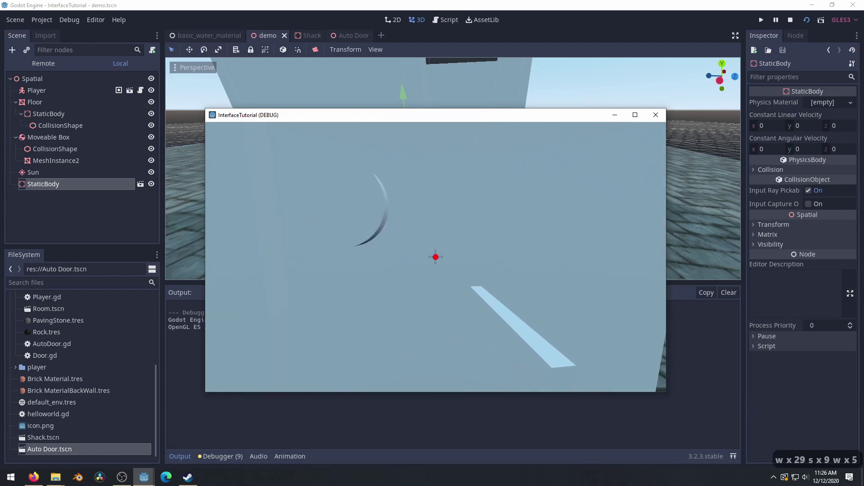
key("w")
key("s")
key("s")
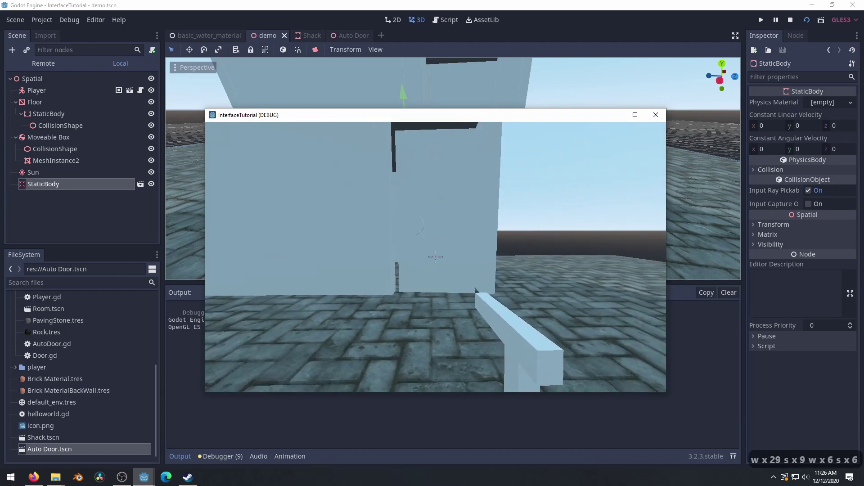
key("s")
key("w")
key("s")
key("s")
key("s")
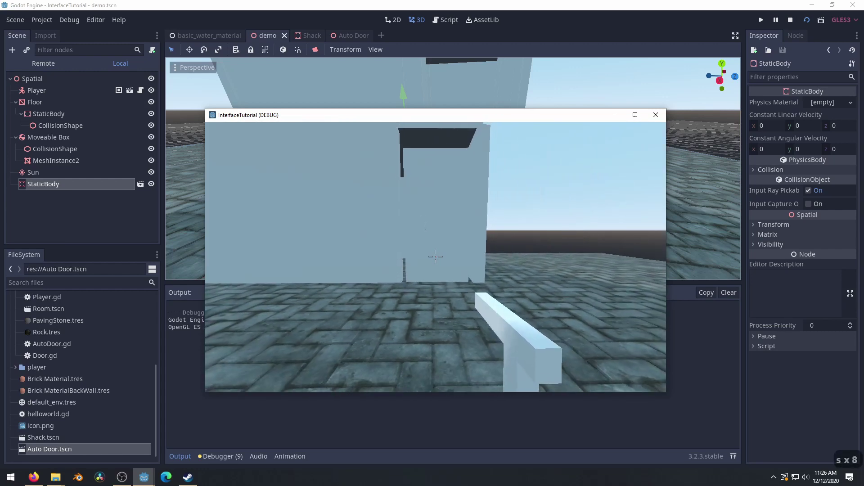